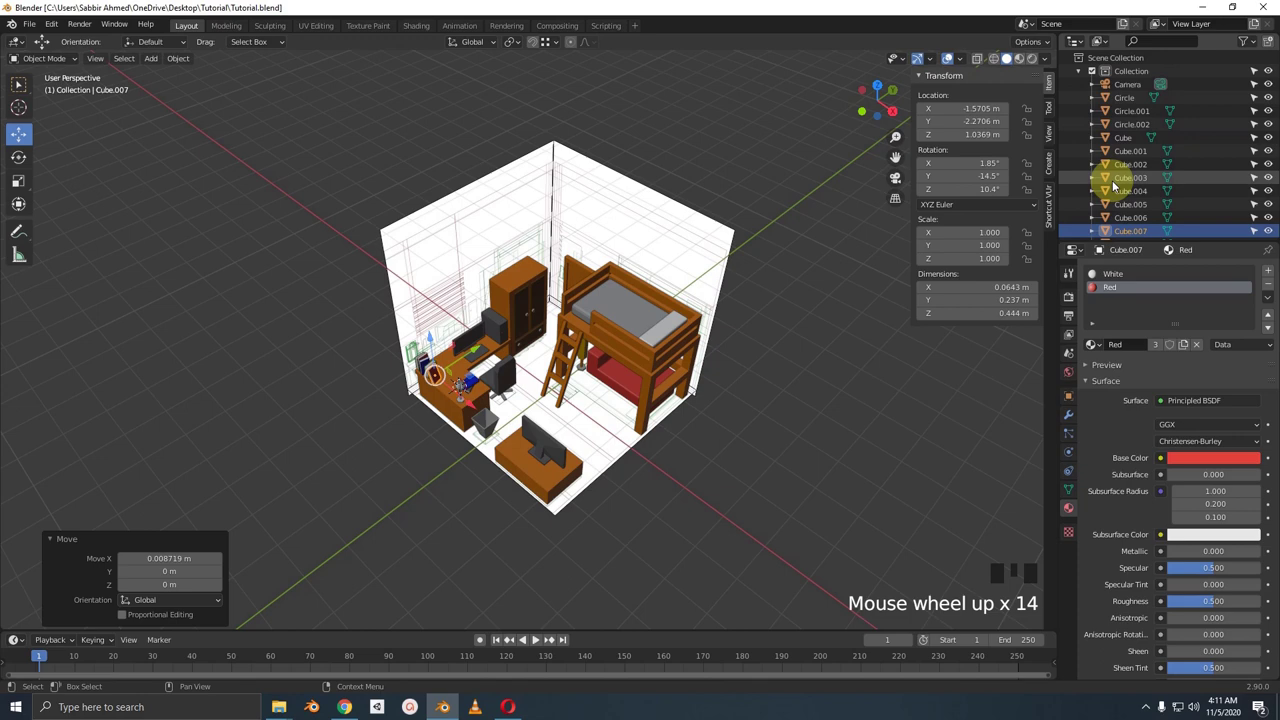
Select the furniture collection in the Outliner and expand the Object collection's contents
{"action": "scroll", "scroll_direction": "up", "scroll_amount": 3}
{"action": "left_click_drag", "start_coordinate": [590, 345], "coordinate": [571, 331]}
{"action": "left_click", "coordinate": [590, 345]}
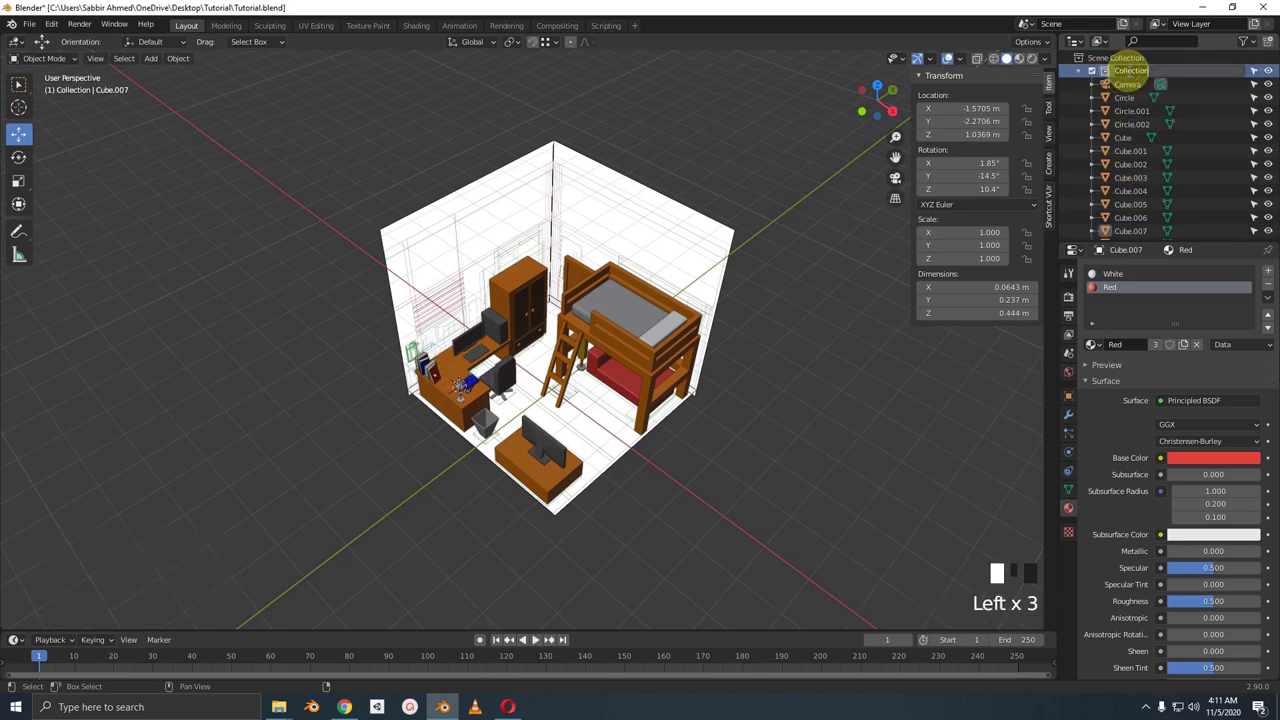
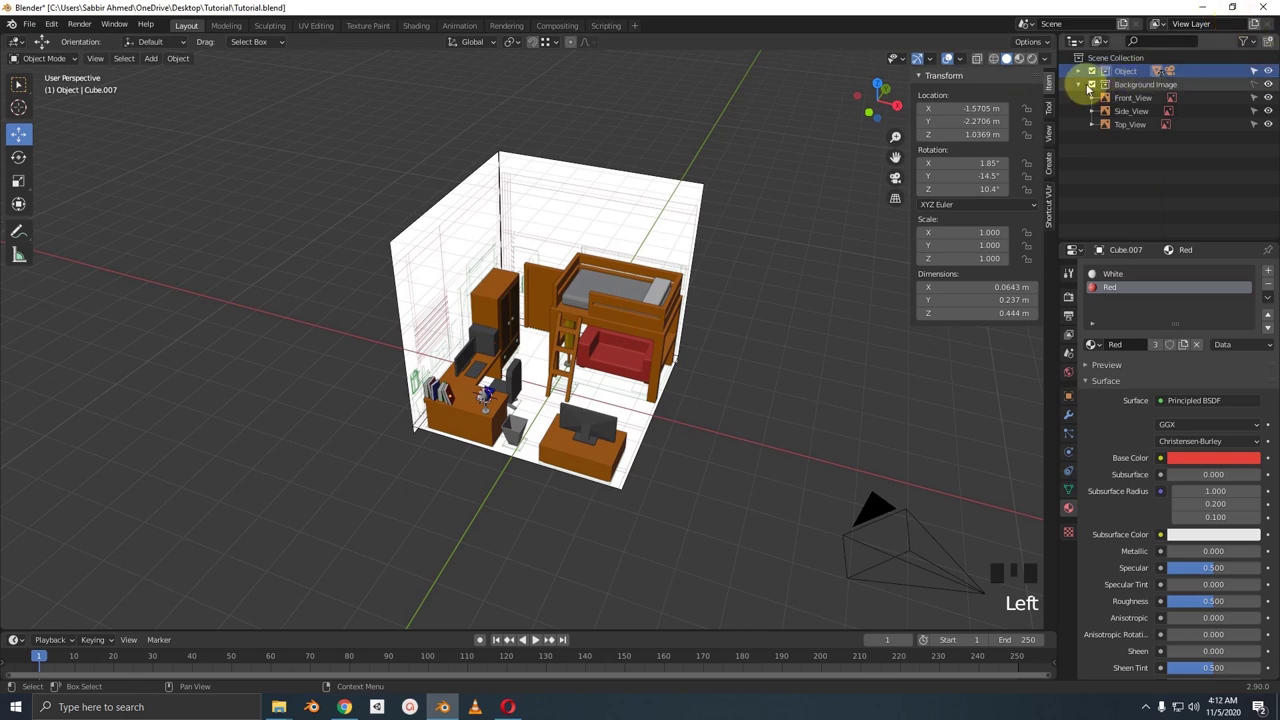
{"action": "left_click", "coordinate": [1081, 90]}
{"action": "left_click_drag", "start_coordinate": [1268, 43], "coordinate": [1083, 73]}
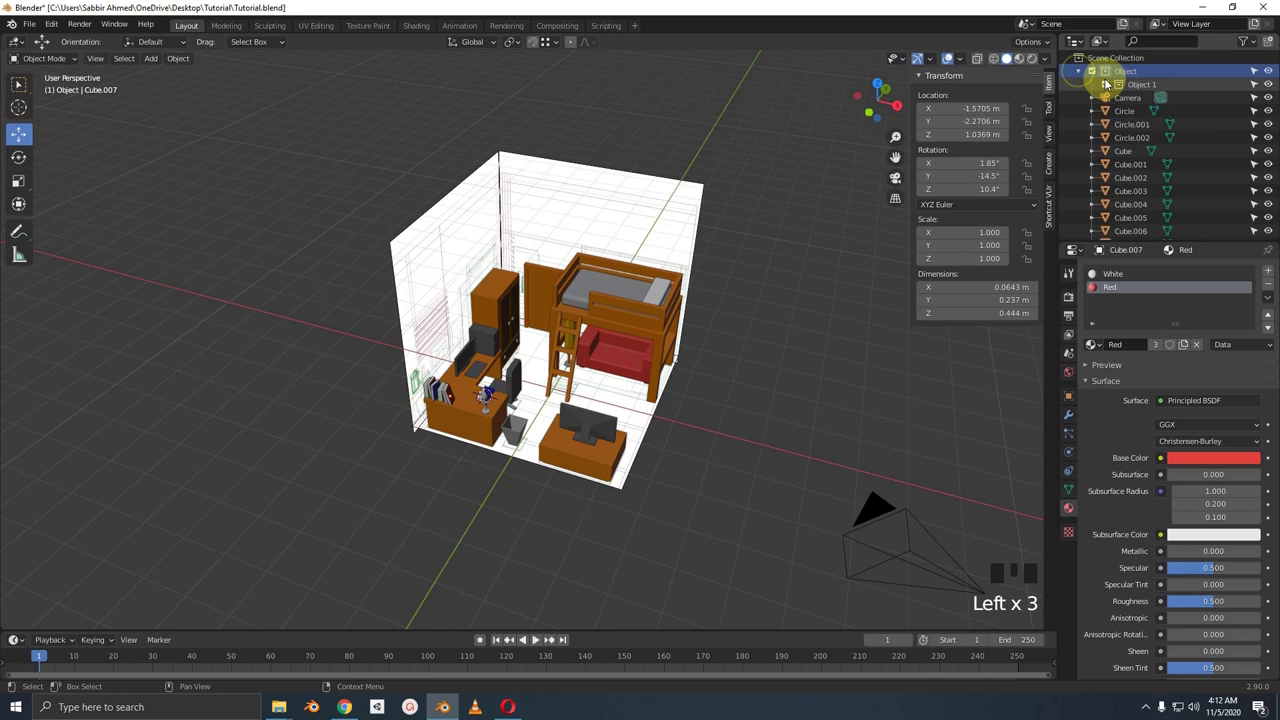
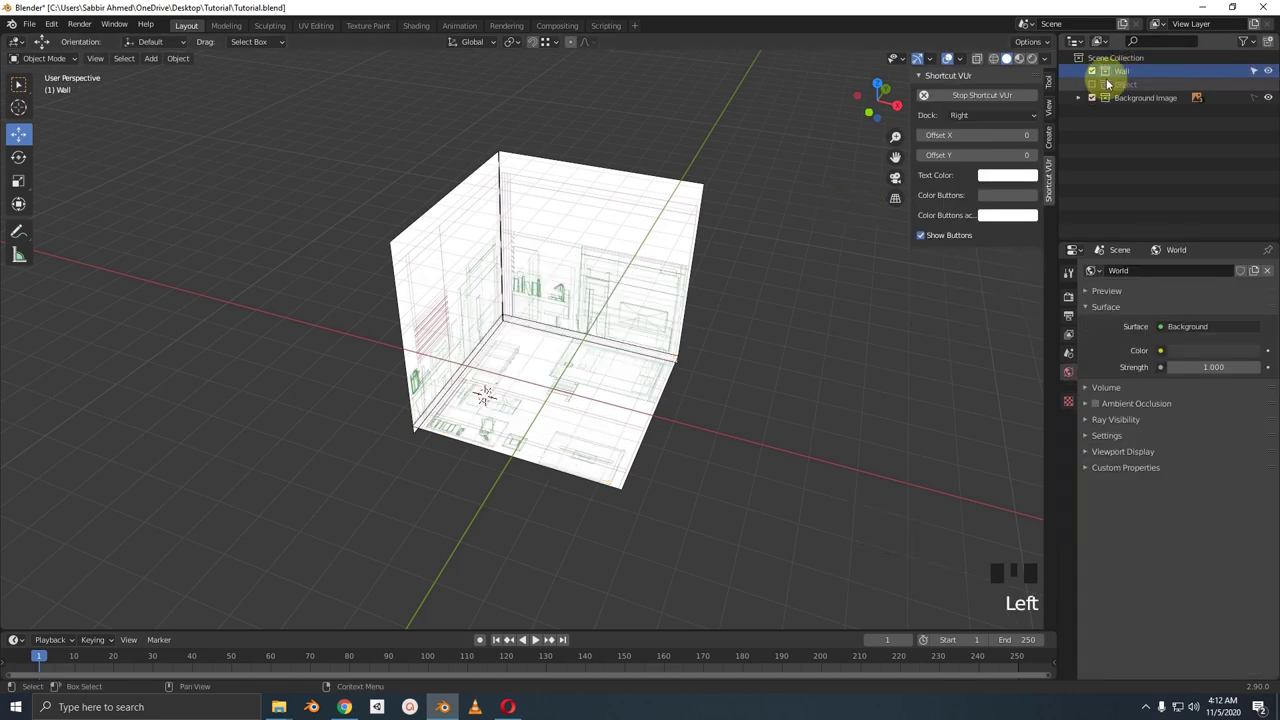
Save the file and orbit around the room to frame the layout
{"action": "key", "text": "ctrl+s"}
{"action": "scroll", "scroll_direction": "up", "scroll_amount": 3}
{"action": "scroll", "scroll_direction": "down", "scroll_amount": 3}
{"action": "left_click_drag", "start_coordinate": [545, 388], "coordinate": [588, 350]}
{"action": "scroll", "scroll_direction": "up", "scroll_amount": 3}
{"action": "left_click_drag", "start_coordinate": [571, 350], "coordinate": [524, 355]}
Add a plane at the world origin and scale it to the room's footprint in top view
{"action": "key", "text": "shift+a"}
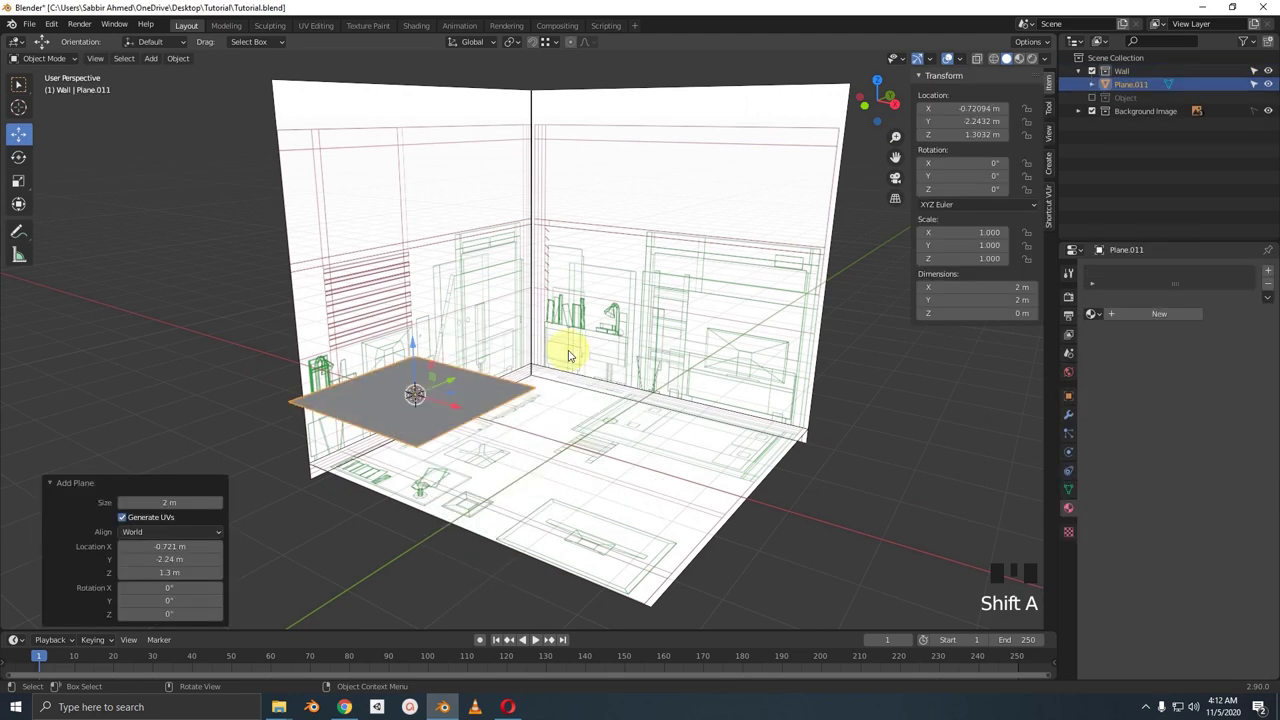
{"action": "key", "text": "alt+g"}
{"action": "key", "text": "KP_7"}
{"action": "scroll", "scroll_direction": "down", "scroll_amount": 3}
{"action": "left_click_drag", "start_coordinate": [586, 393], "coordinate": [686, 469]}
{"action": "key", "text": "s"}
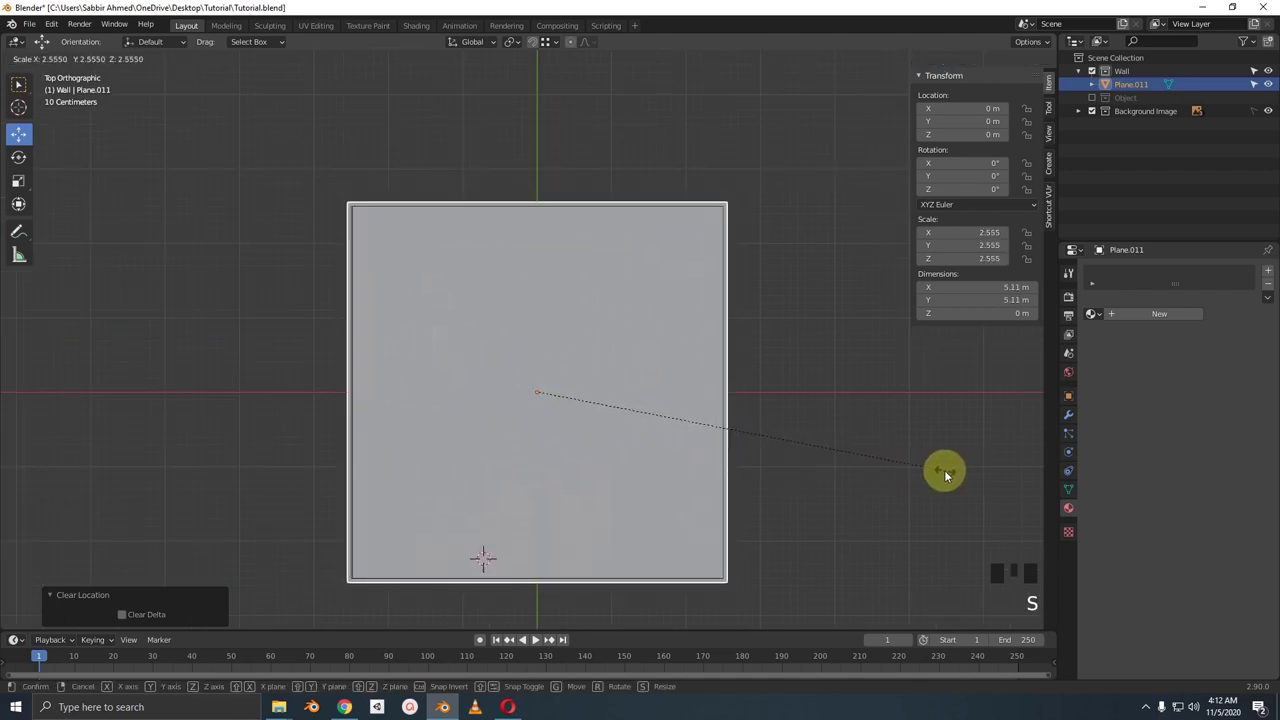
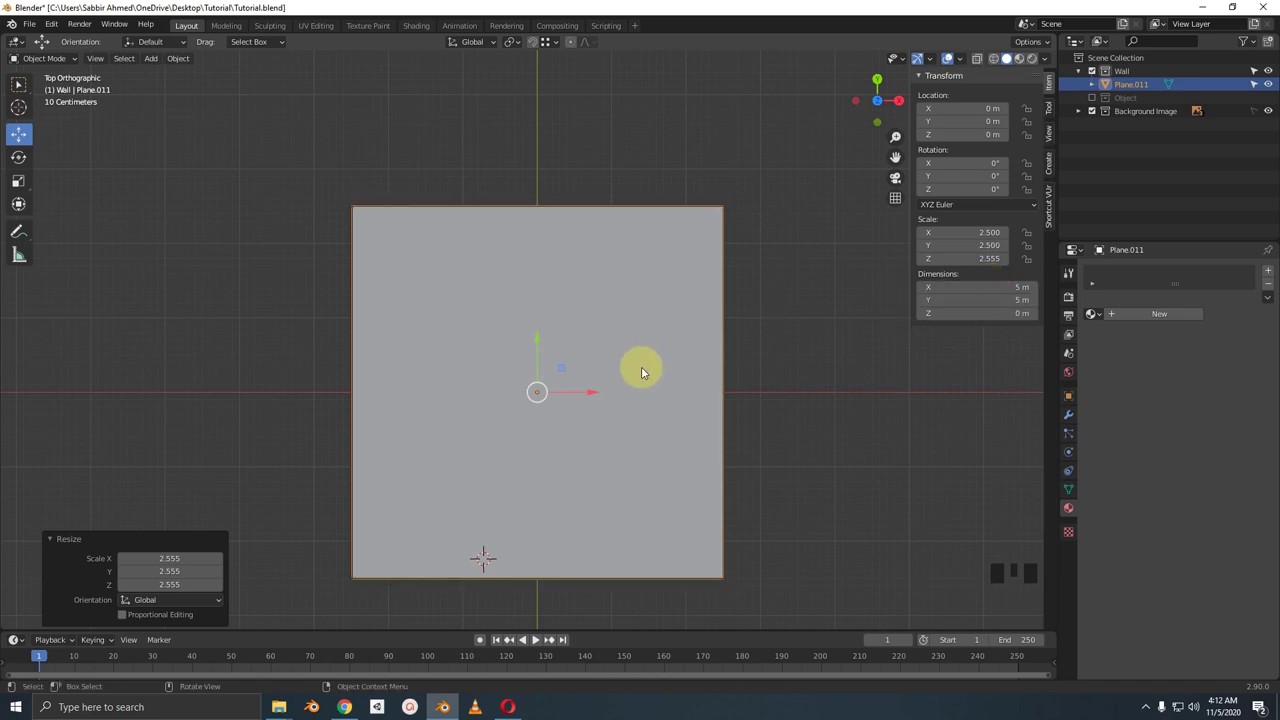
Extrude the floor down for thickness, loop-cut the back edges and raise the corner walls about 4.2 m
{"action": "key", "text": "KP_1"}
{"action": "key", "text": "Tab"}
{"action": "scroll", "scroll_direction": "up", "scroll_amount": 3}
{"action": "left_click_drag", "start_coordinate": [431, 396], "coordinate": [465, 301]}
{"action": "key", "text": "e"}
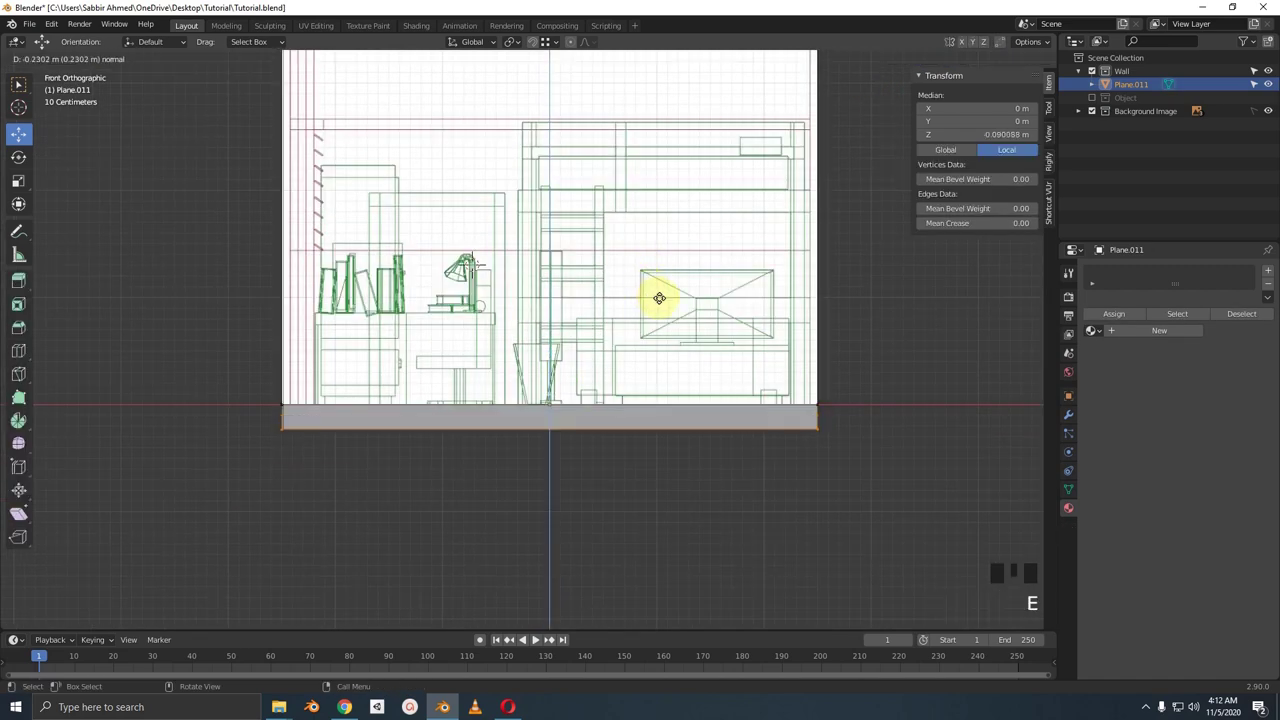
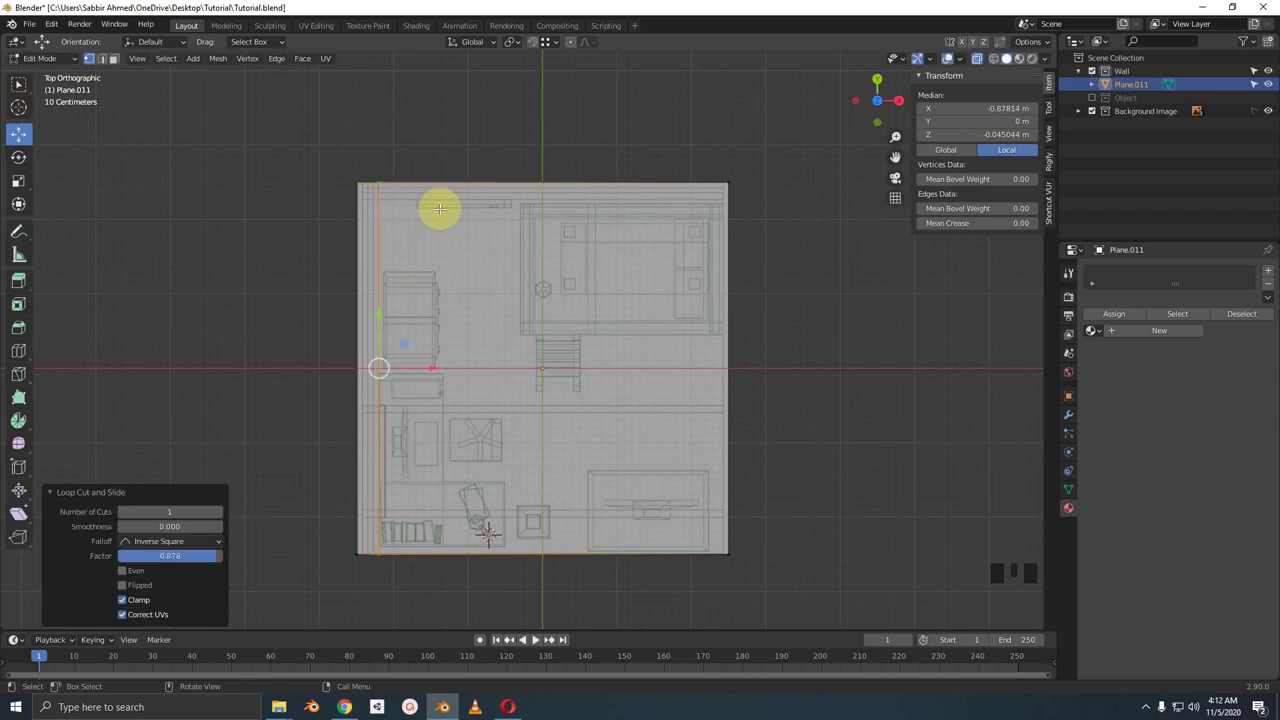
{"action": "key", "text": "ctrl+r"}
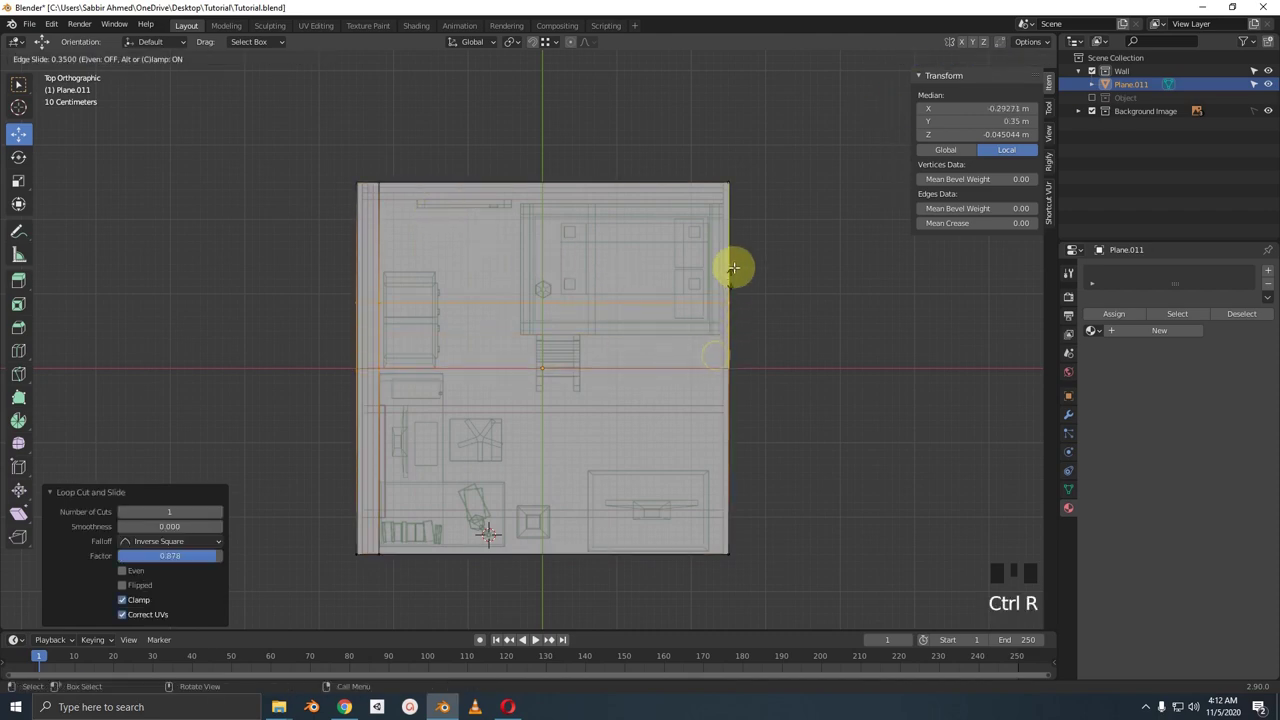
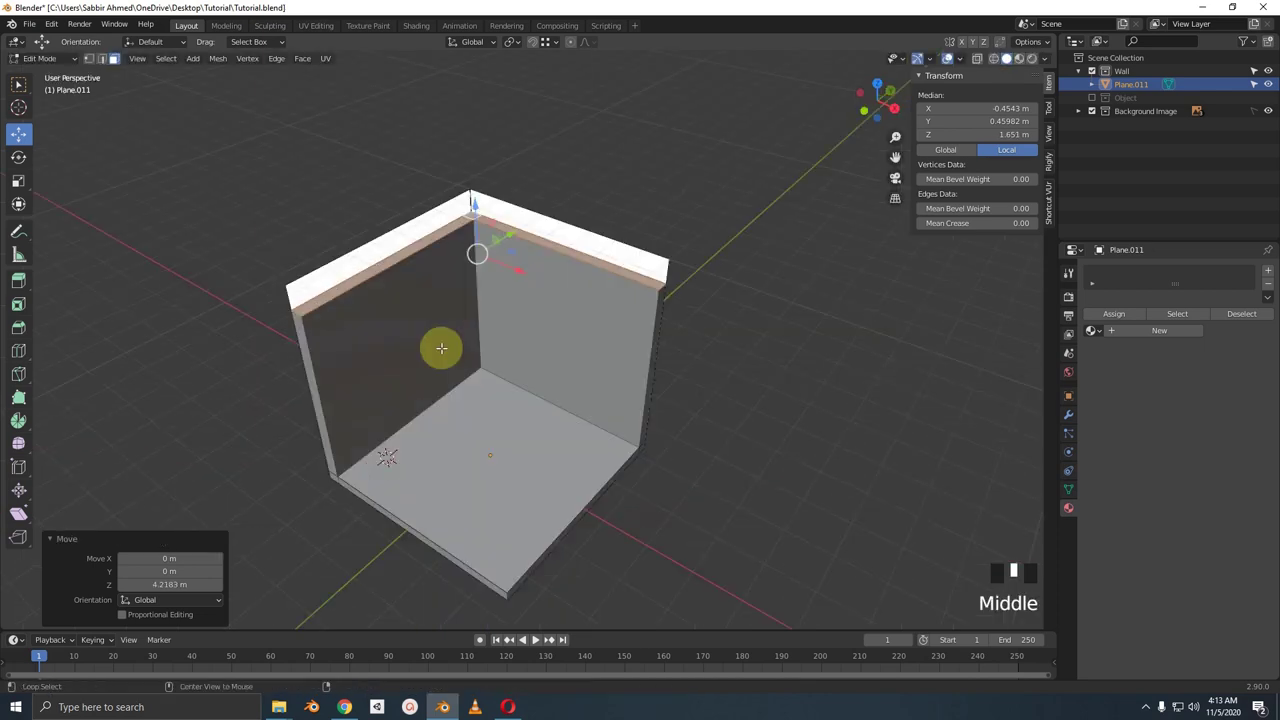
{"action": "key", "text": "alt+z"}
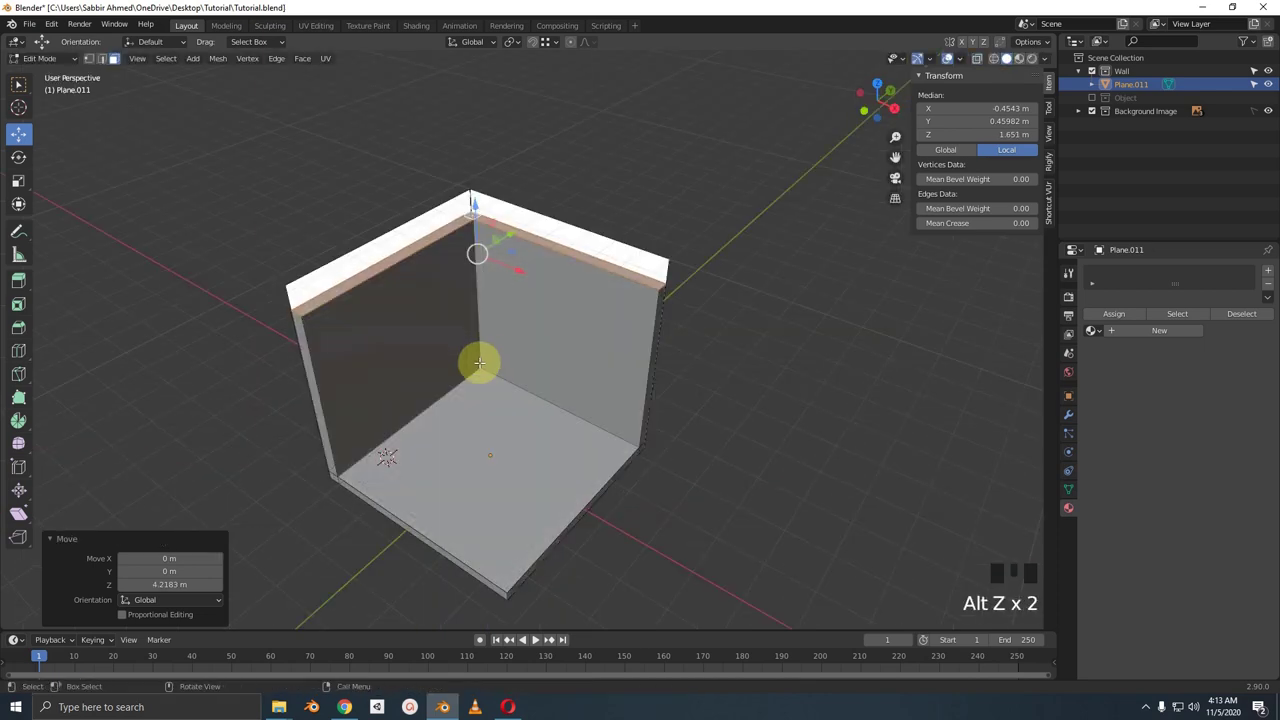
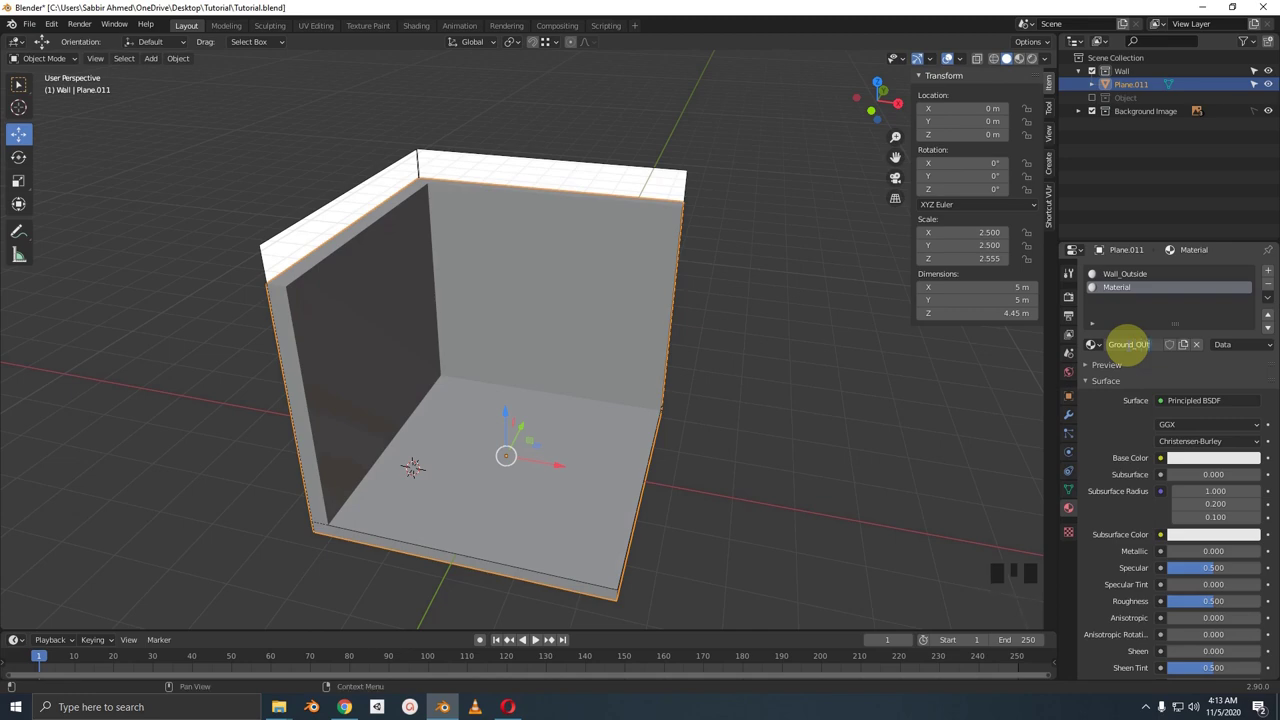
Correct the typo and confirm the Ground_Outside material name
{"action": "key", "text": "BackSpace"}
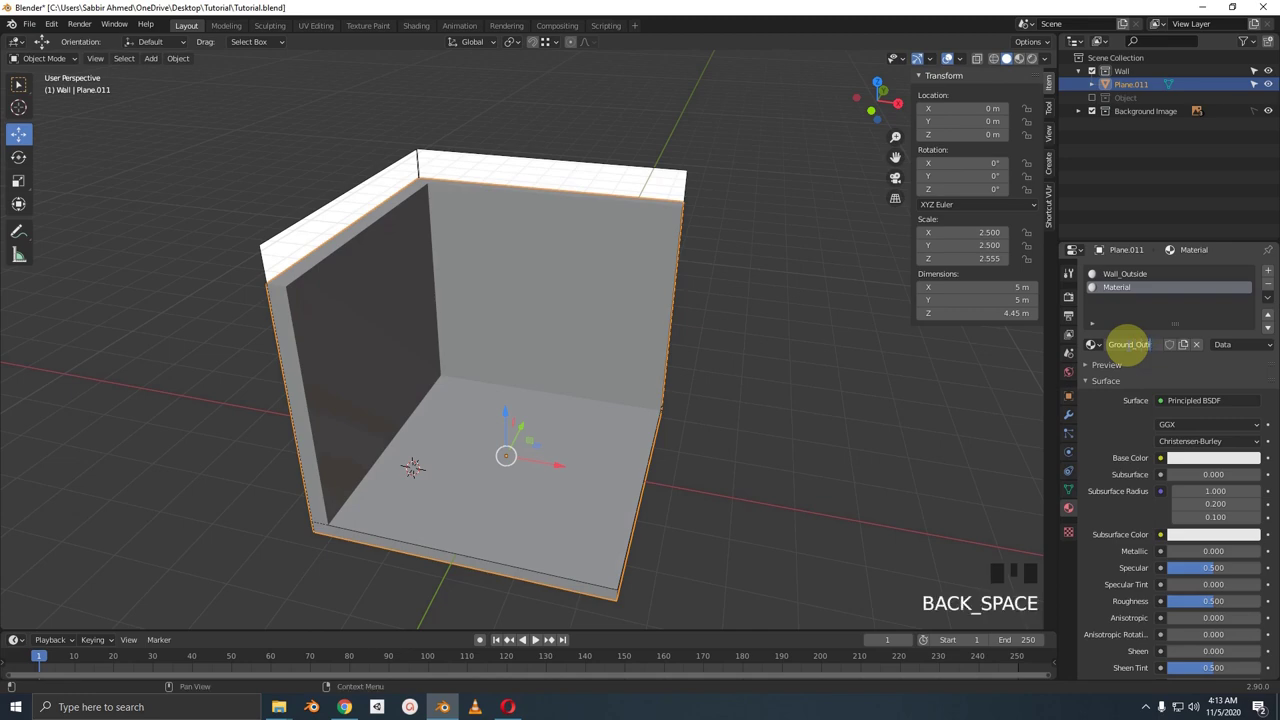
{"action": "key", "text": "BackSpace"}
{"action": "key", "text": "BackSpace"}
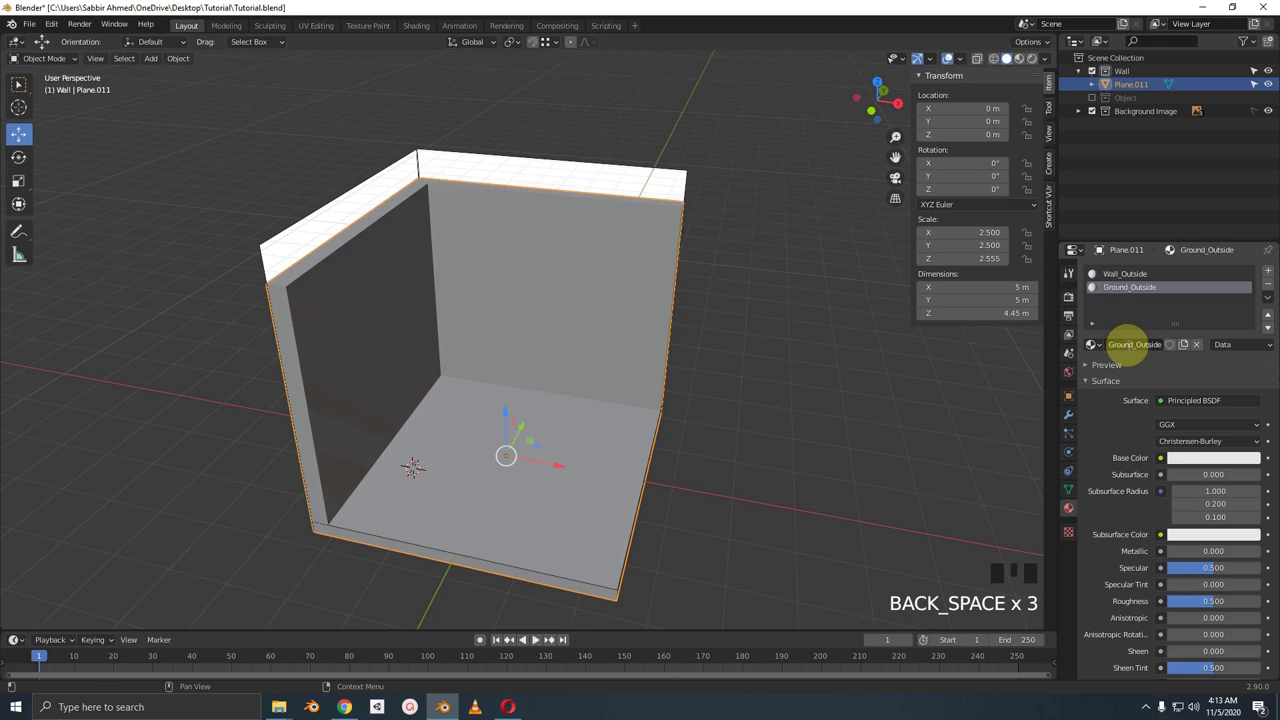
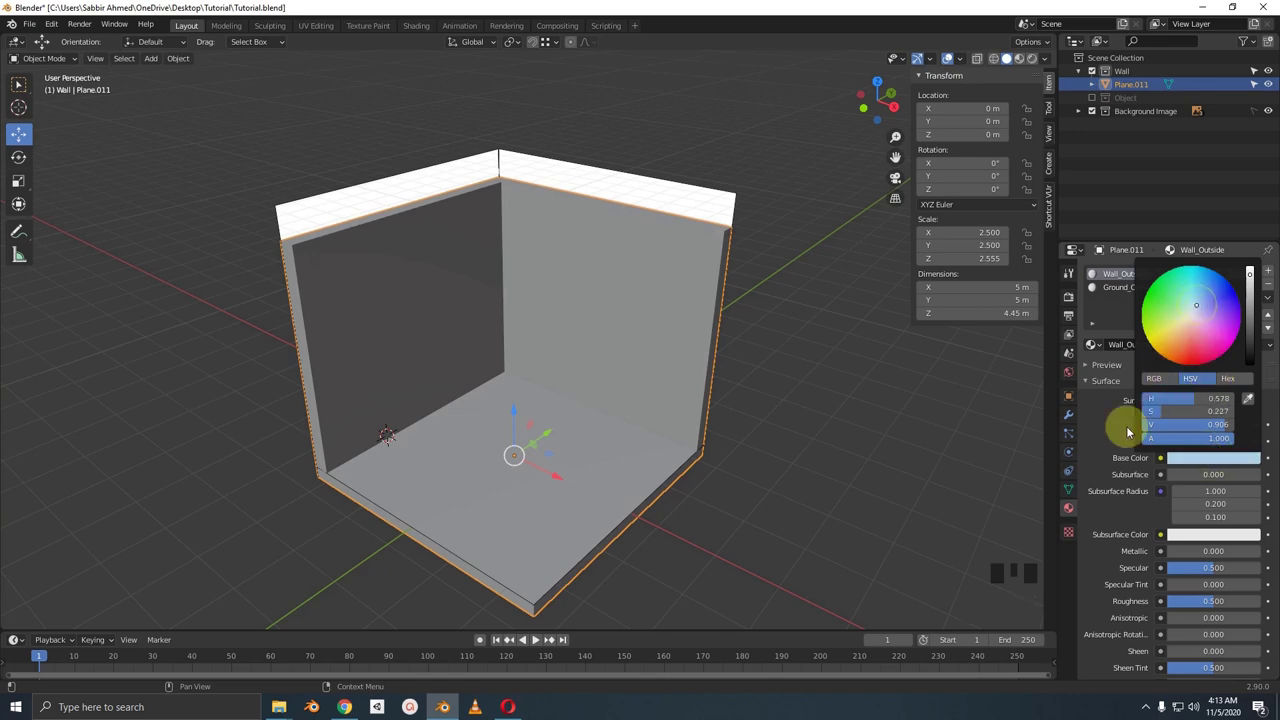
Pick a blue-grey Base Color for the Wall_Outside material
{"action": "left_click_drag", "start_coordinate": [1095, 379], "coordinate": [1190, 448]}
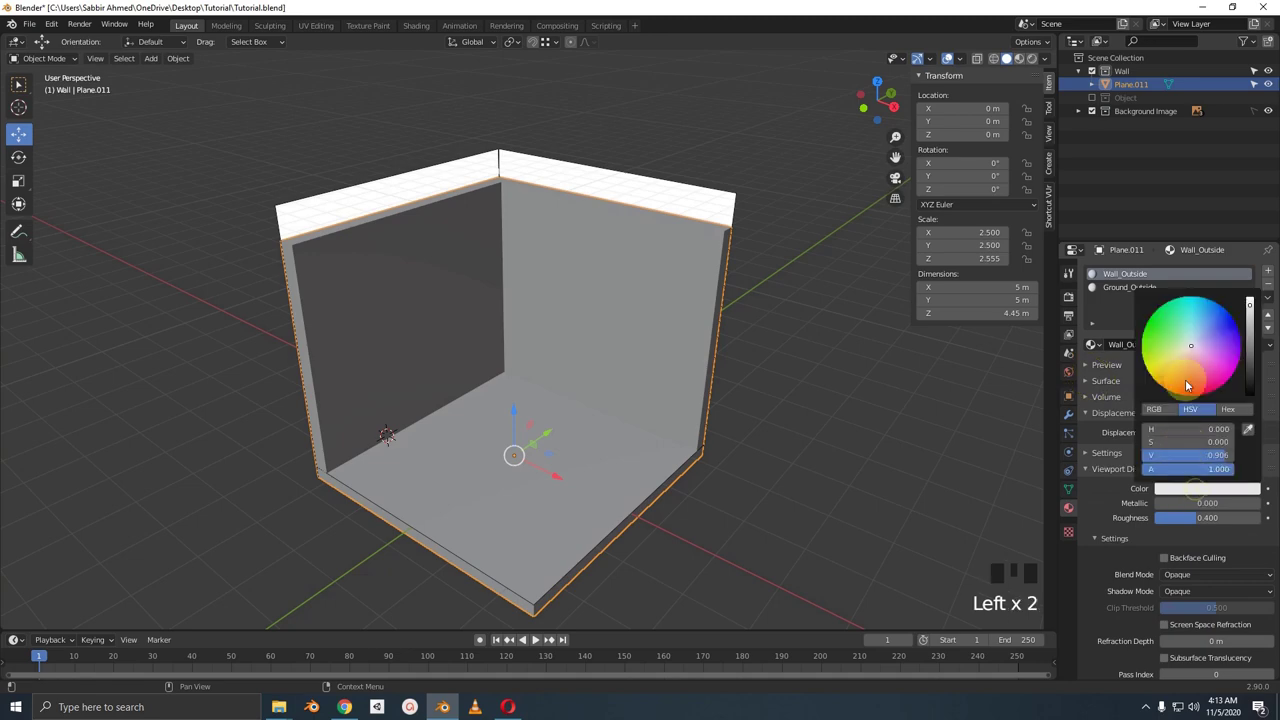
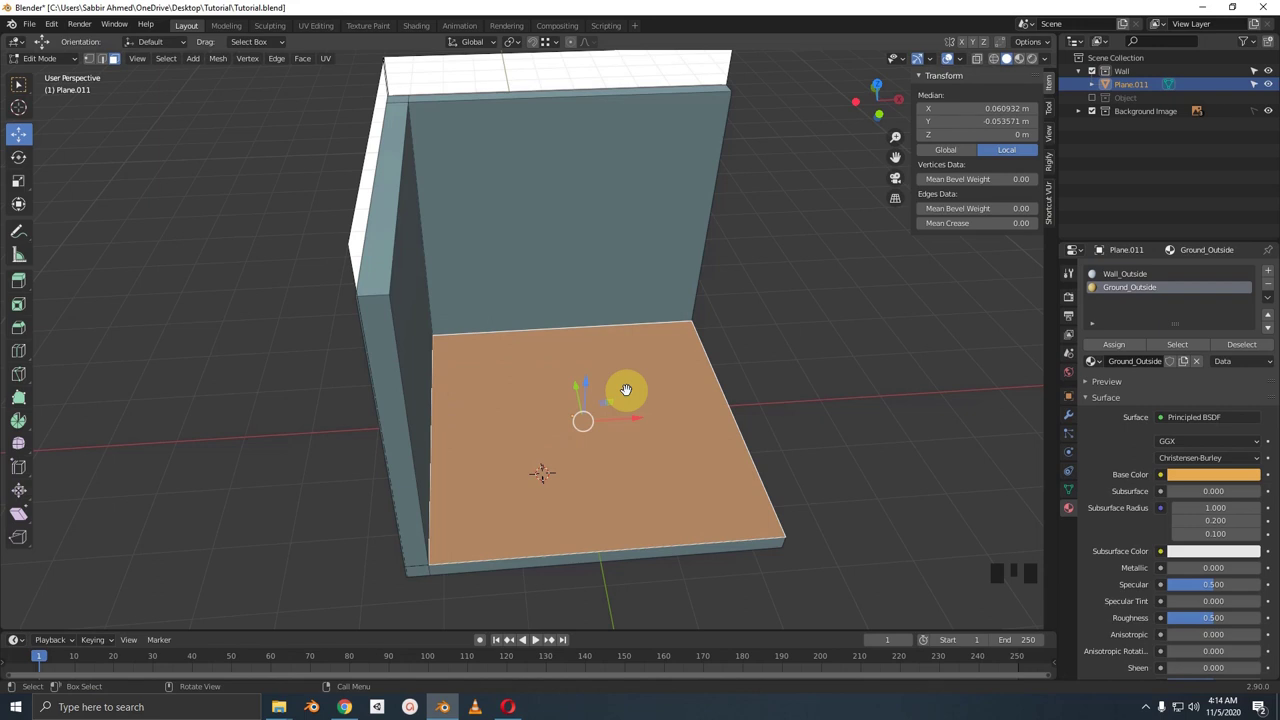
Loop-cut the wall rim and assign a cyan Wall_Rim material to the rim faces
{"action": "key", "text": "ctrl+r"}
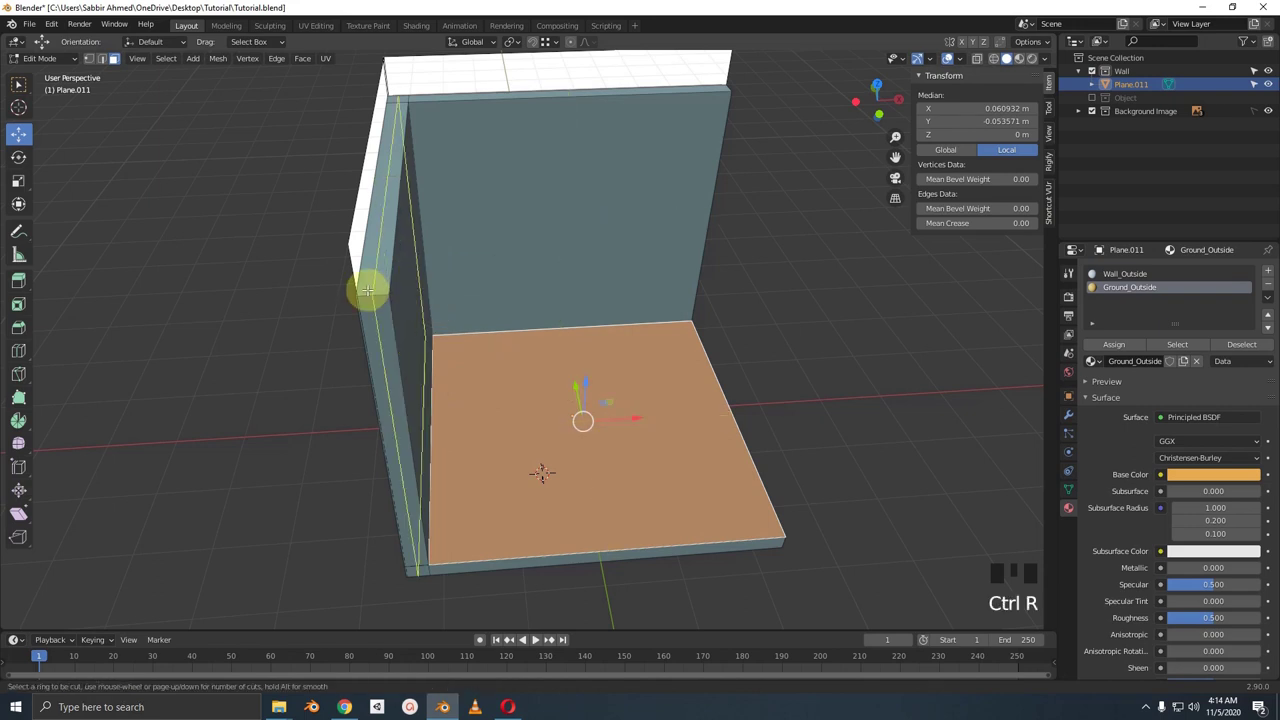
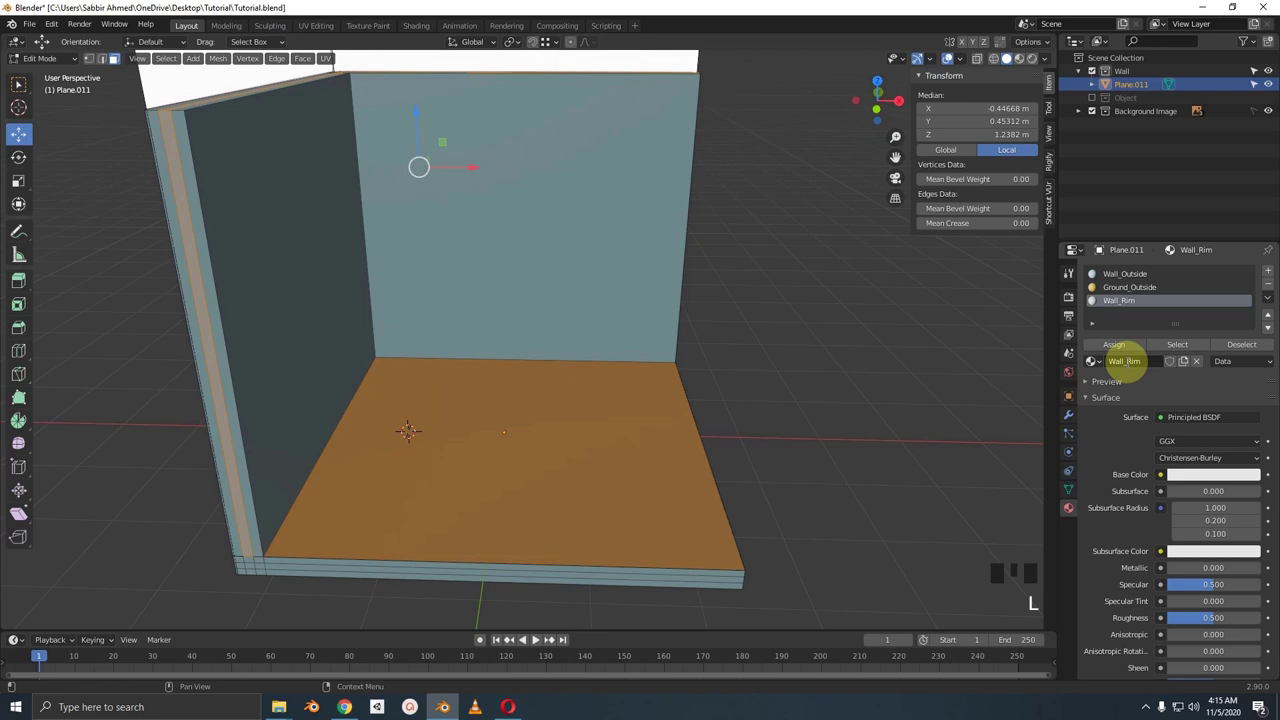
{"action": "left_click", "coordinate": [1211, 480]}
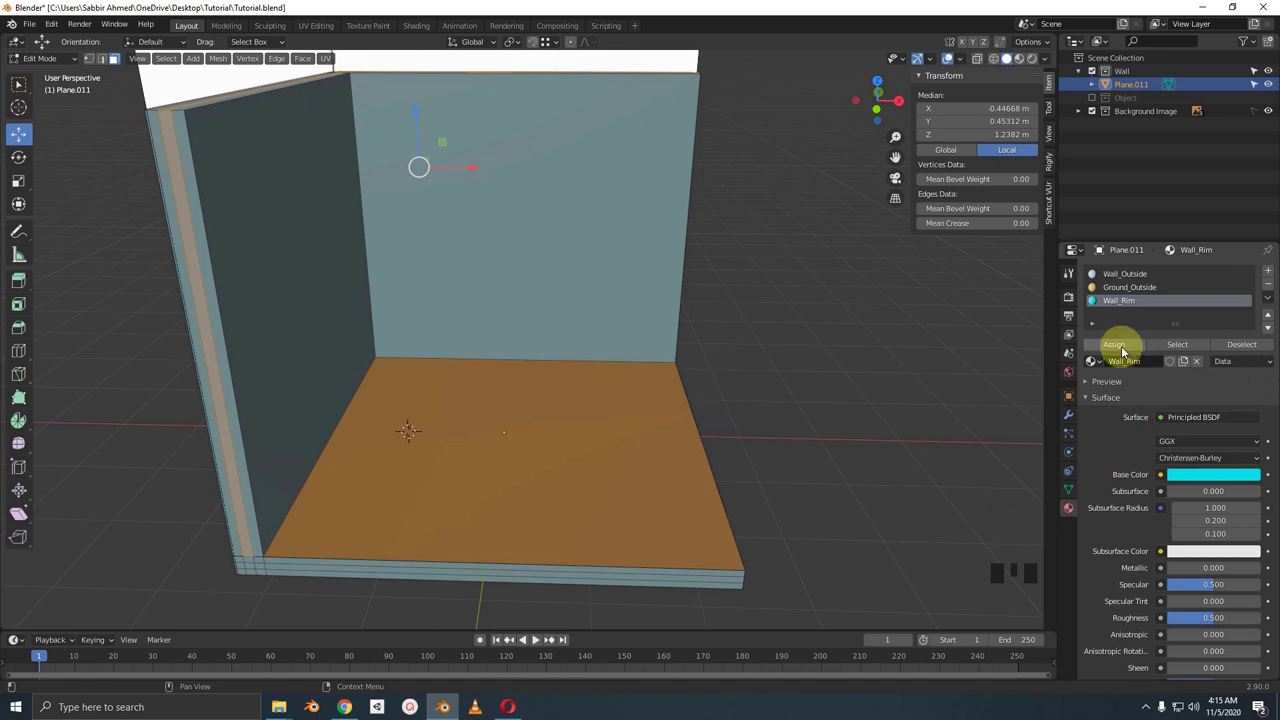
{"action": "left_click_drag", "start_coordinate": [1126, 348], "coordinate": [1193, 509]}
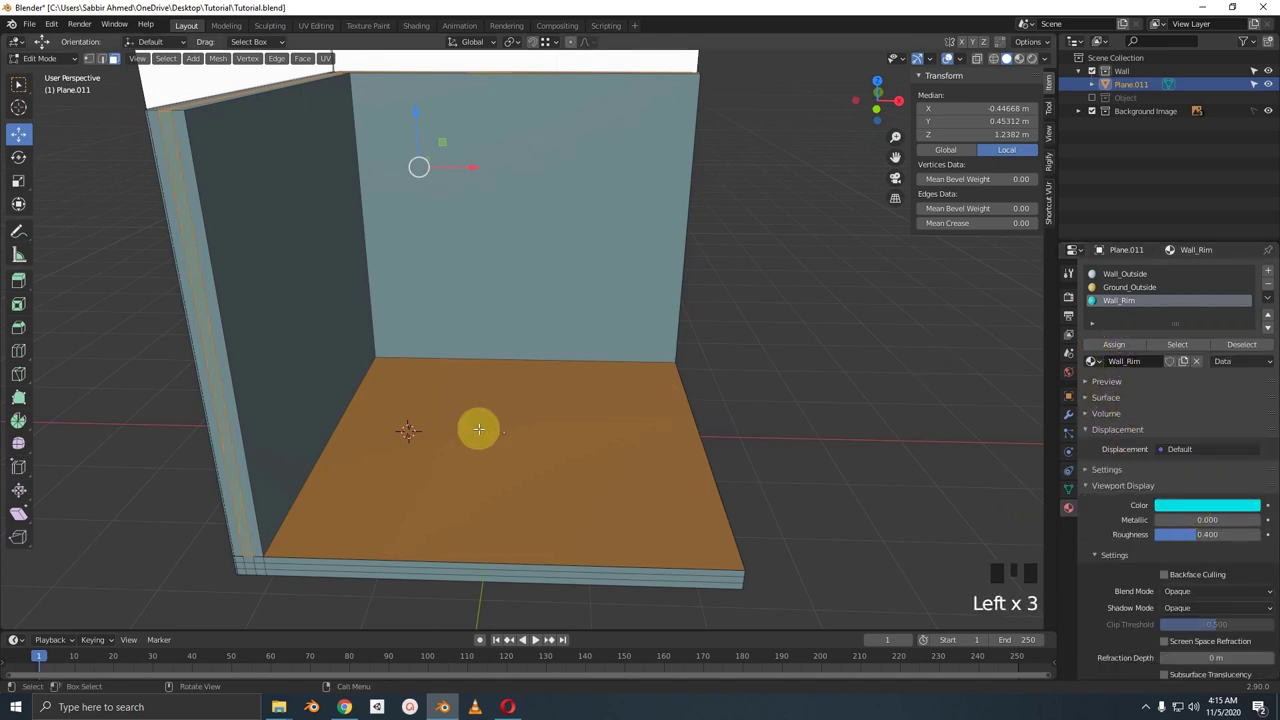
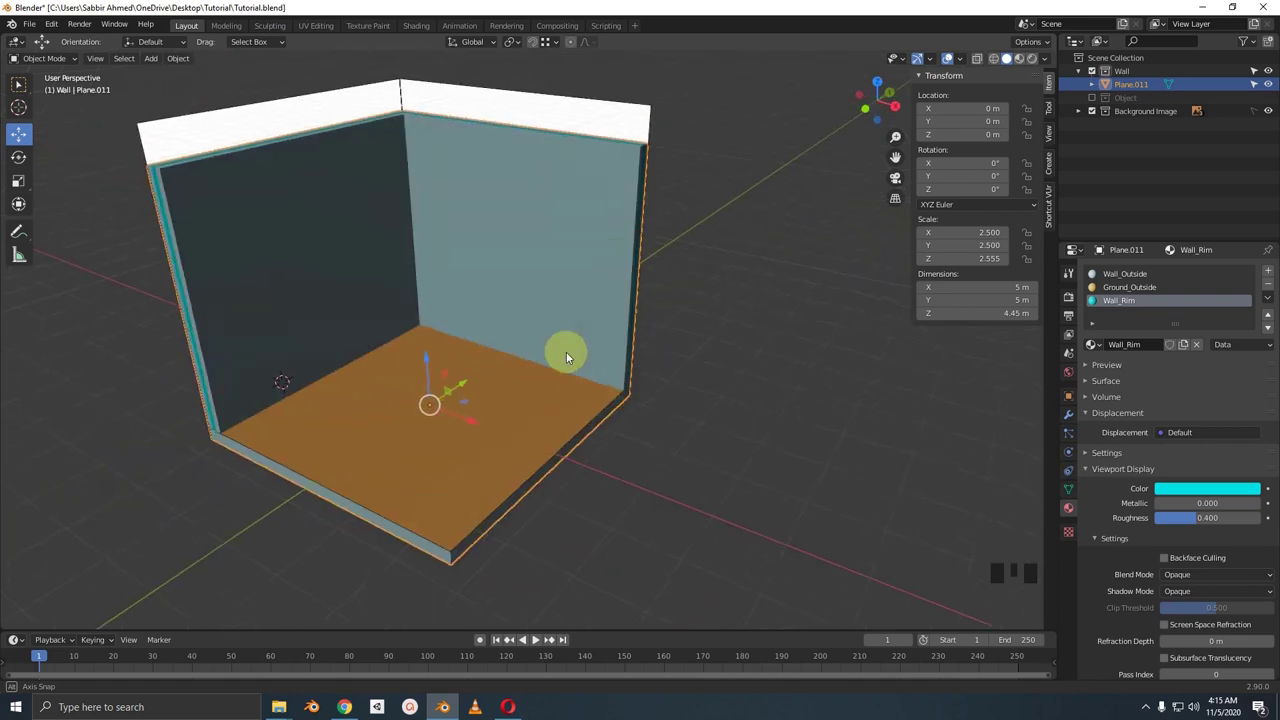
{"action": "scroll", "scroll_direction": "up", "scroll_amount": 3}
Edit the room mesh and pick a yellow Base Color for the Ground_Rim material
{"action": "key", "text": "Tab"}
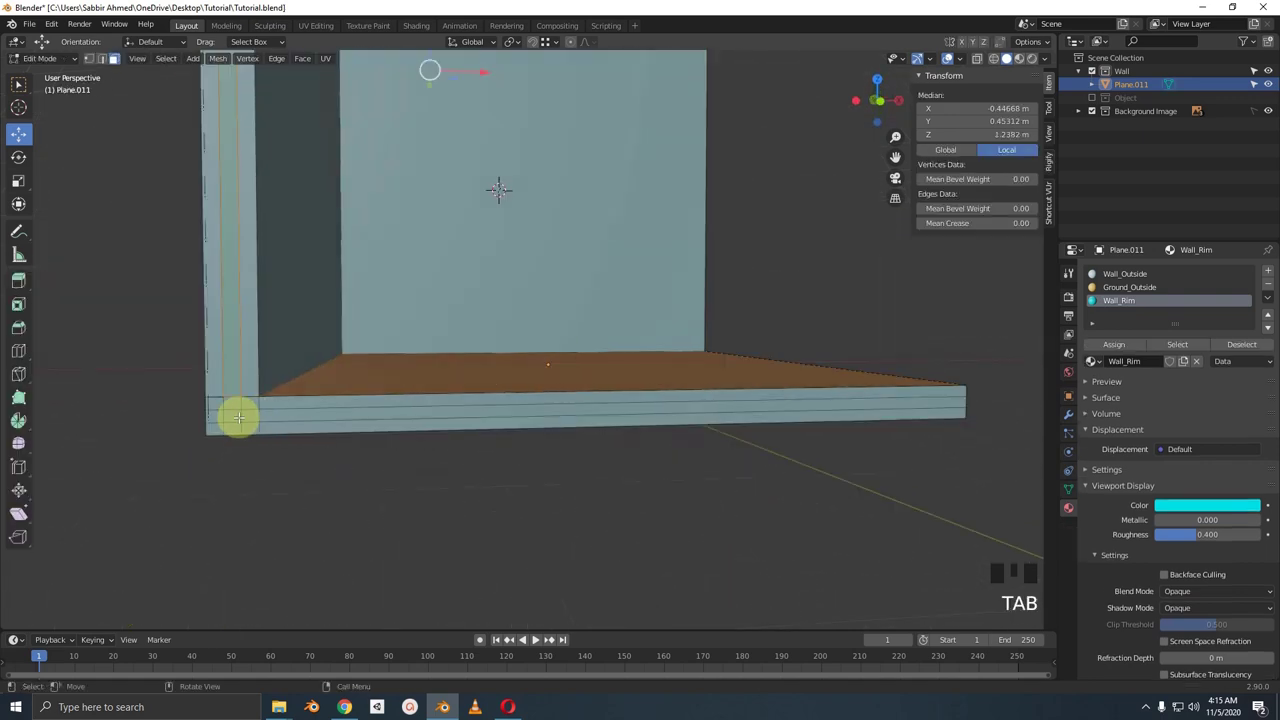
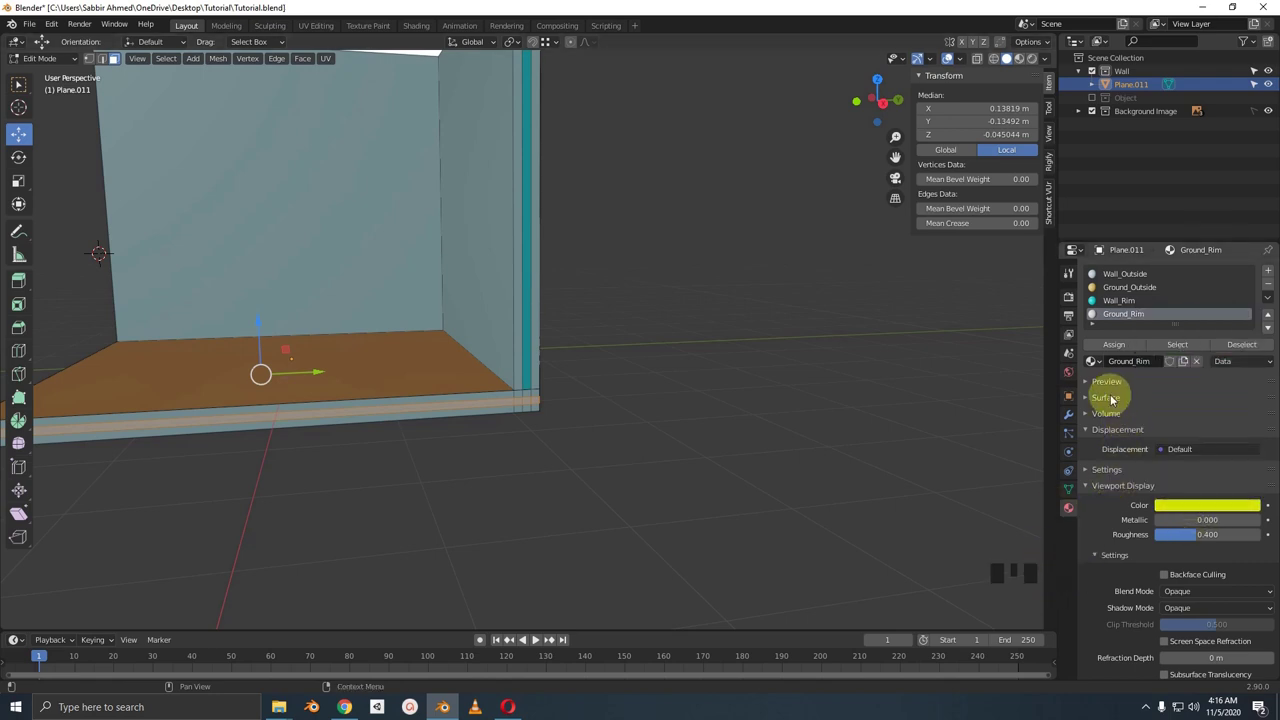
{"action": "left_click_drag", "start_coordinate": [1114, 400], "coordinate": [1198, 477]}
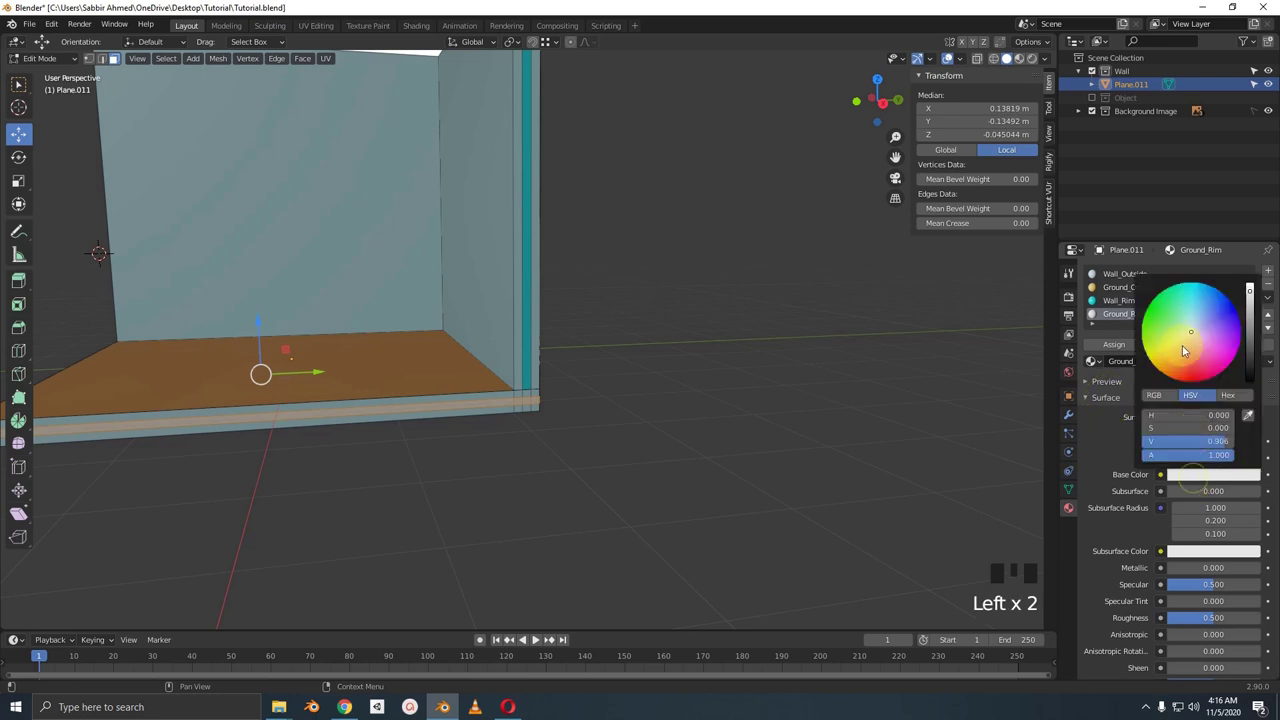
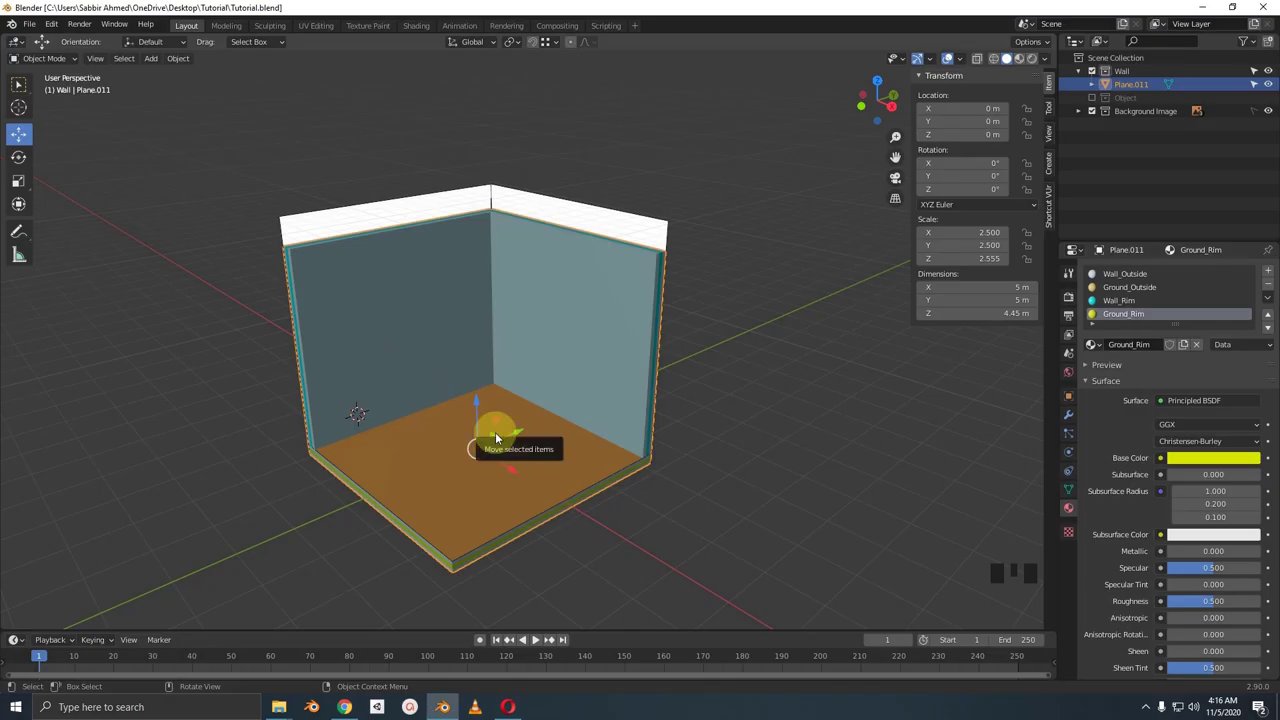
In X-ray side view, cut edge loops across the left wall to outline the window opening
{"action": "key", "text": "alt+z"}
{"action": "key", "text": "KP_3"}
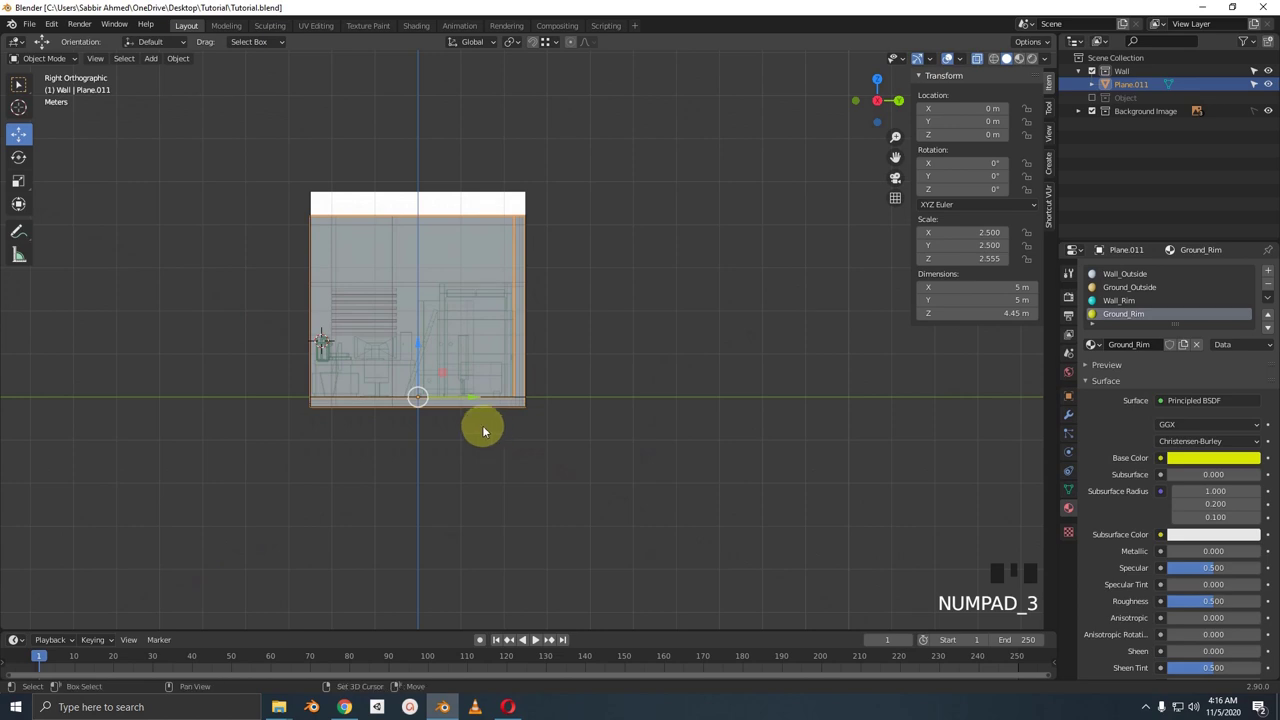
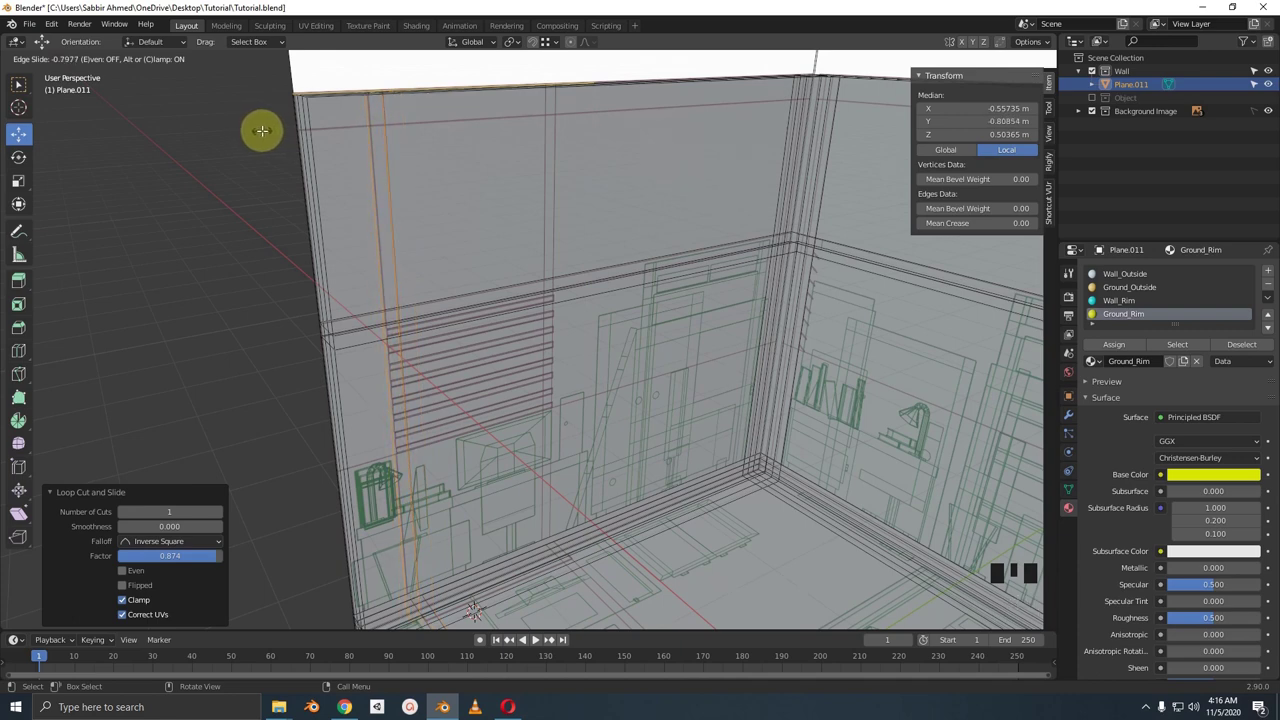
{"action": "key", "text": "ctrl+r"}
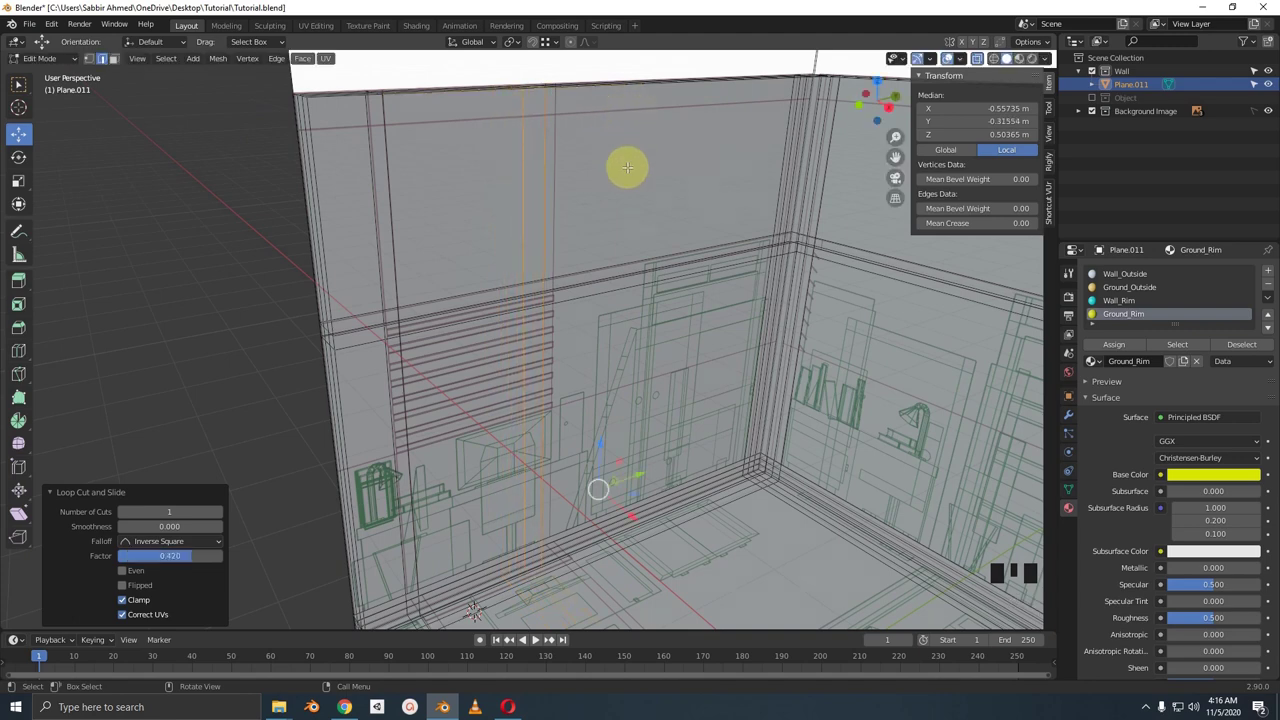
{"action": "key", "text": "alt+z"}
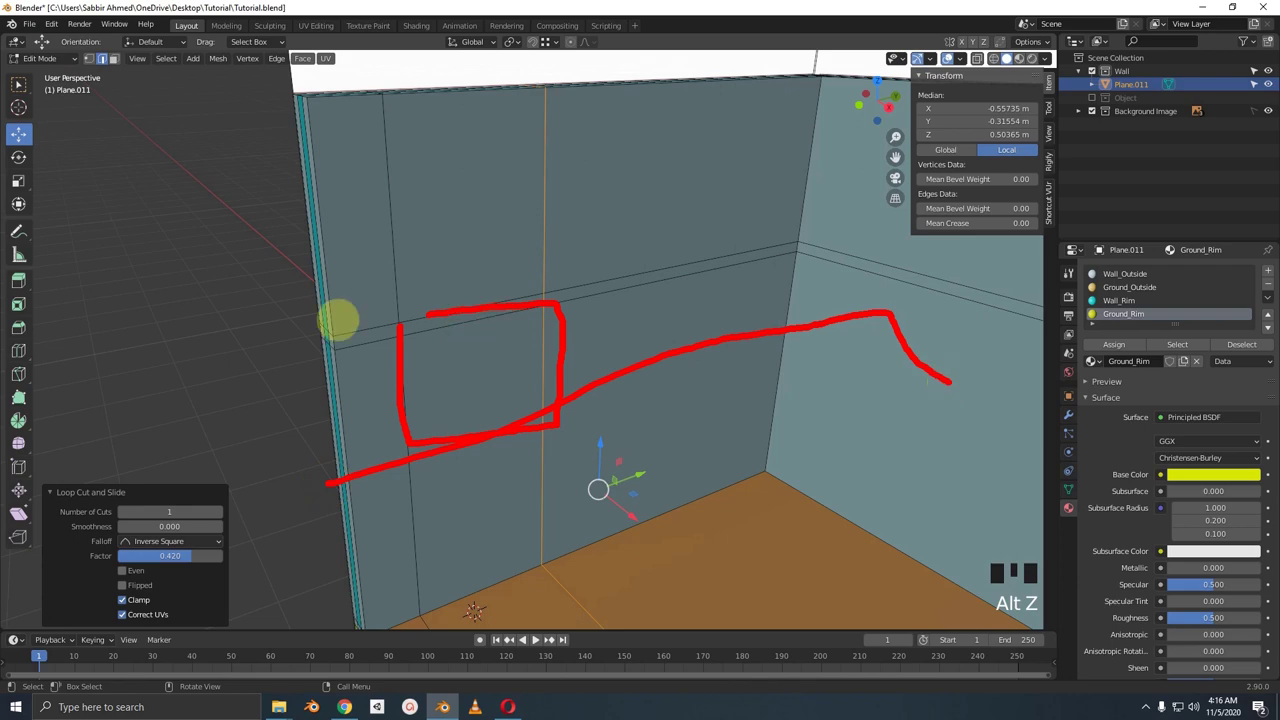
{"action": "key", "text": "ctrl+r"}
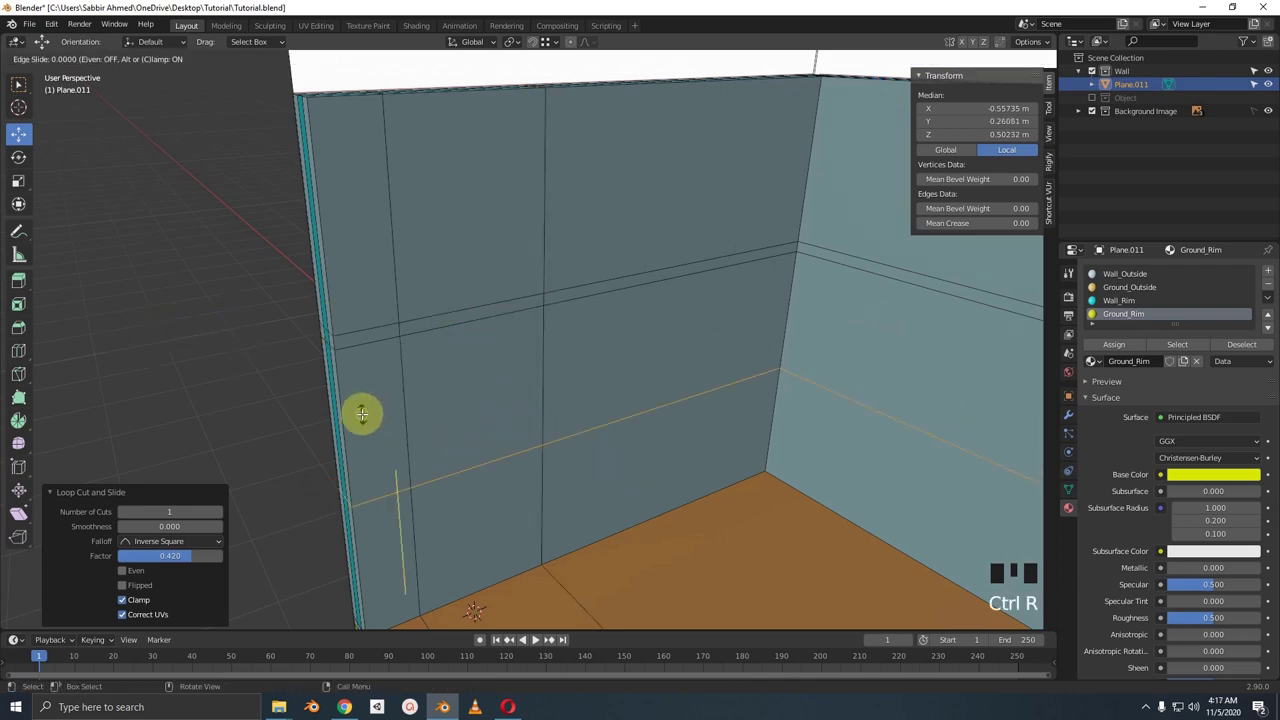
{"action": "key", "text": "alt+z"}
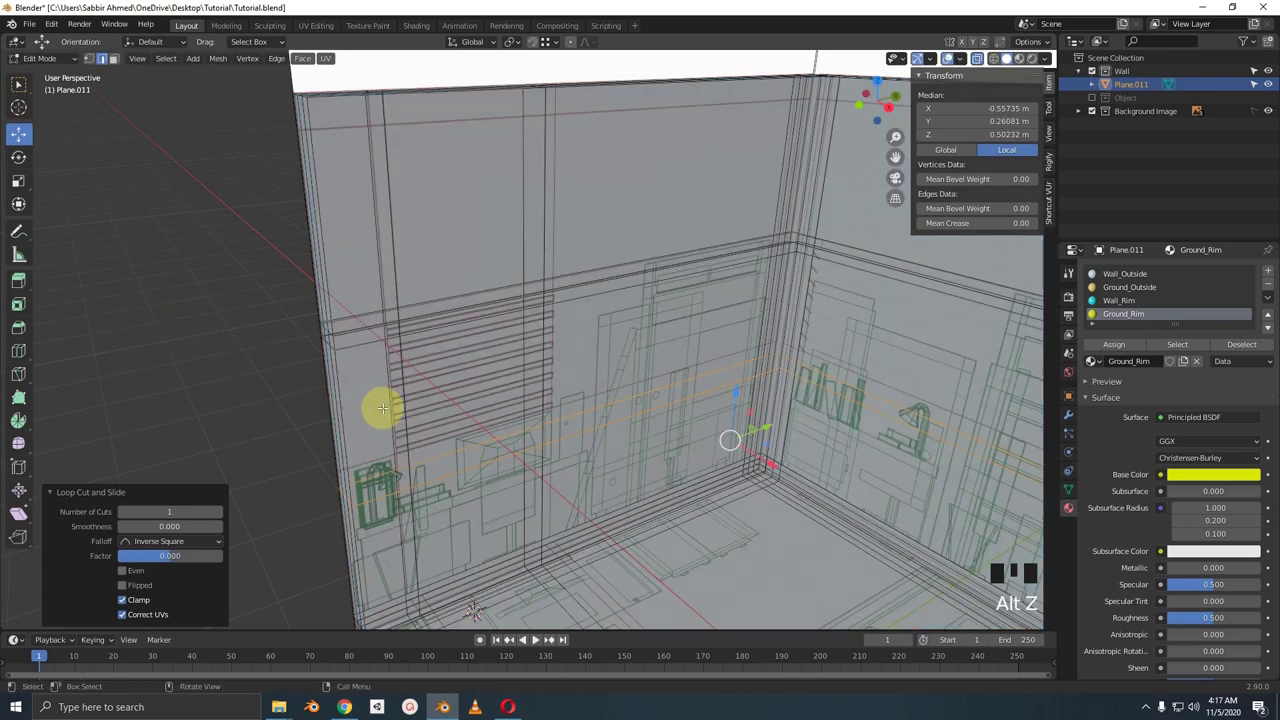
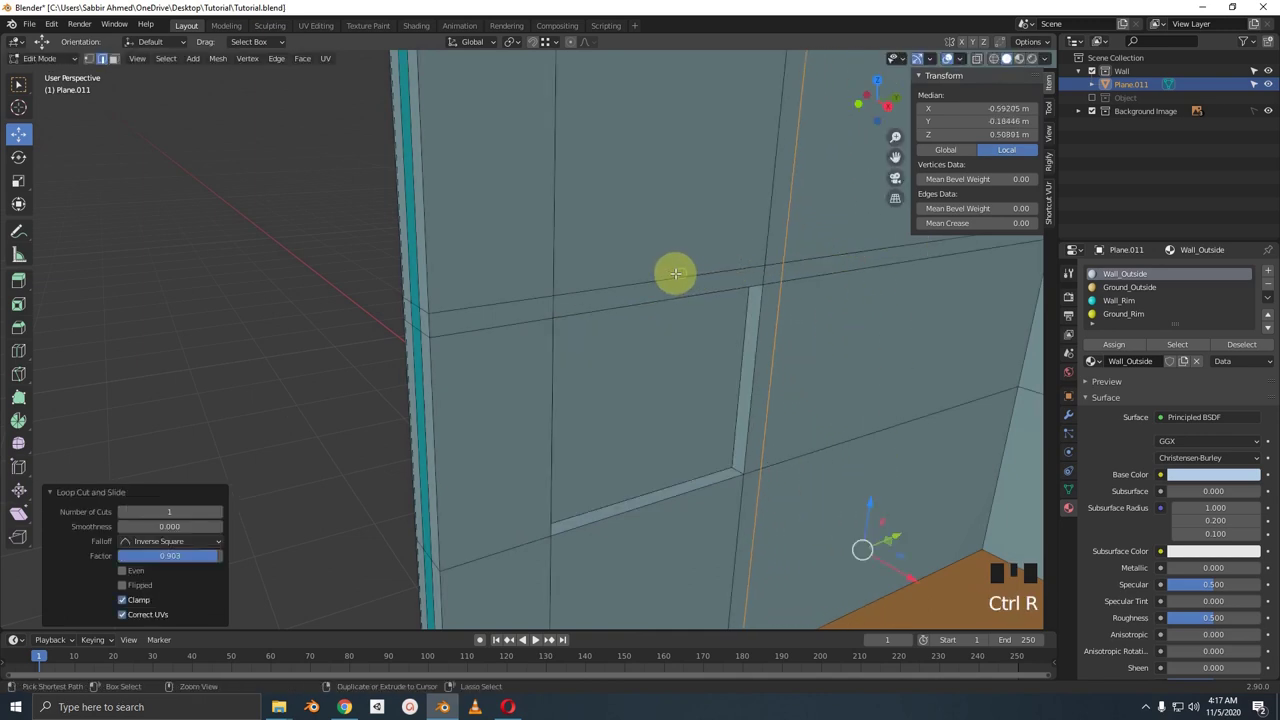
{"action": "key", "text": "ctrl+r"}
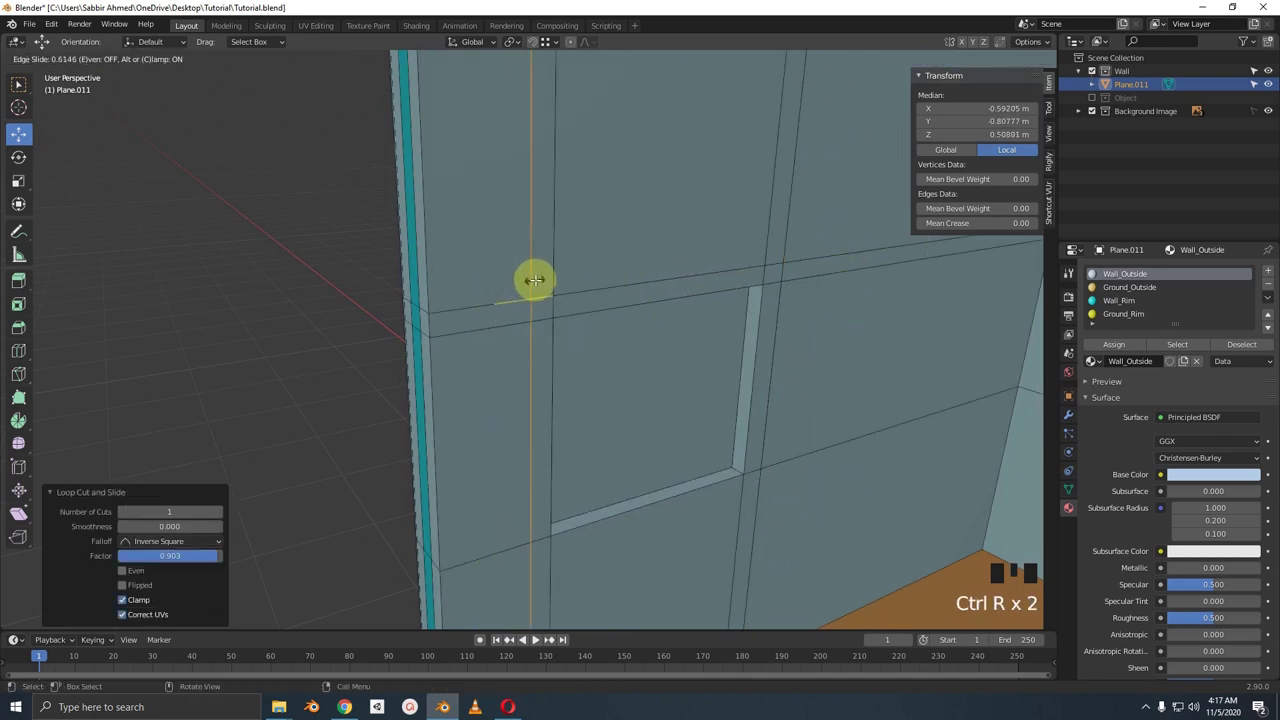
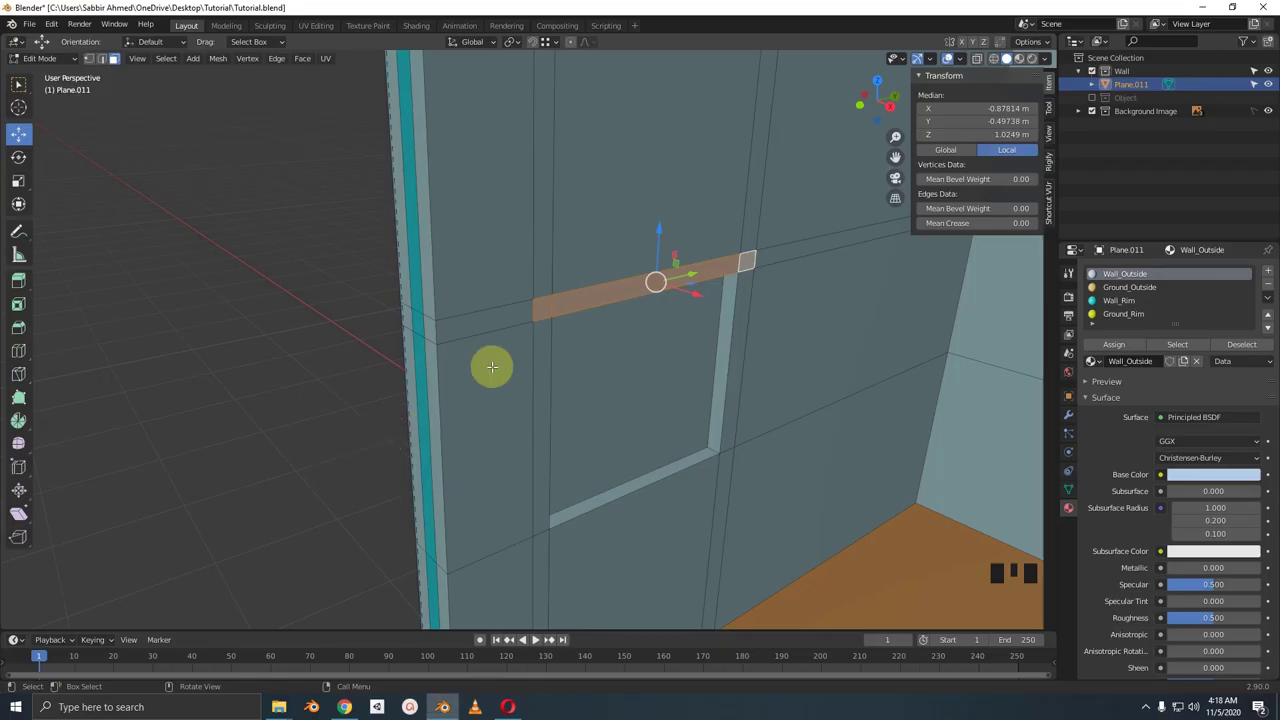
Extrude the strip above the window into a ledge and assign the Wood material to it
{"action": "key", "text": "e"}
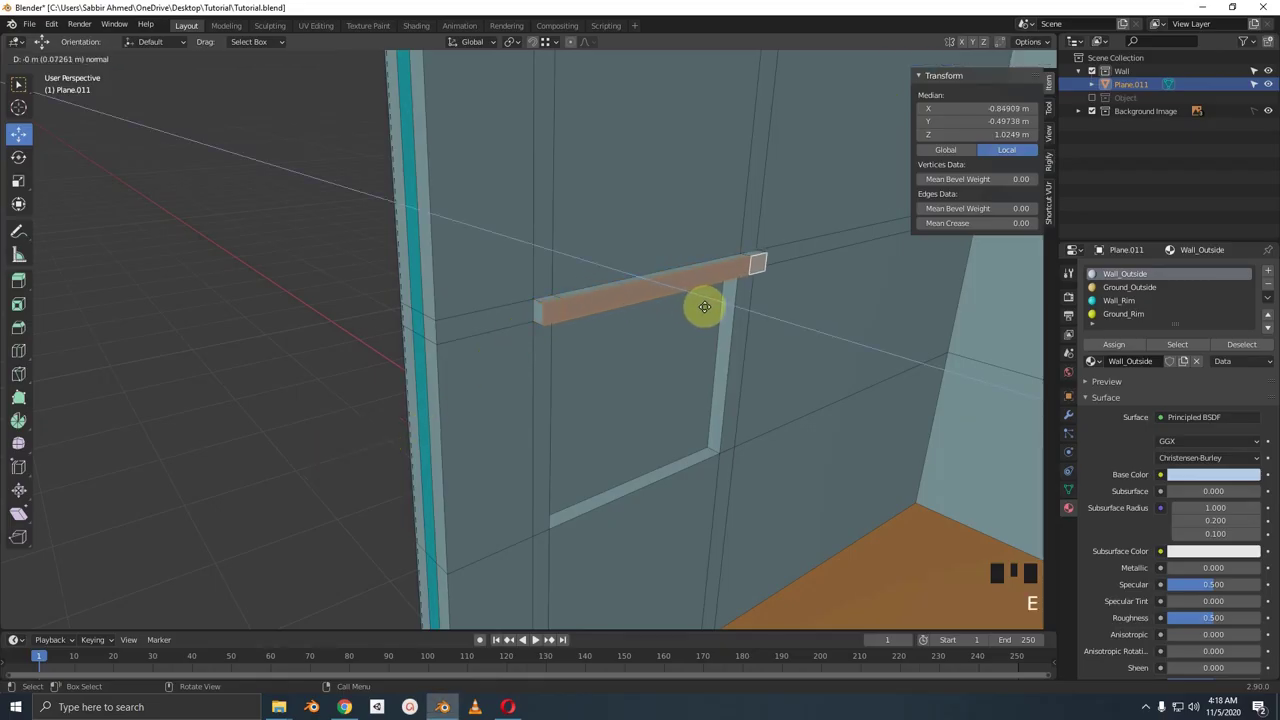
{"action": "key", "text": "ctrl+KP_Add"}
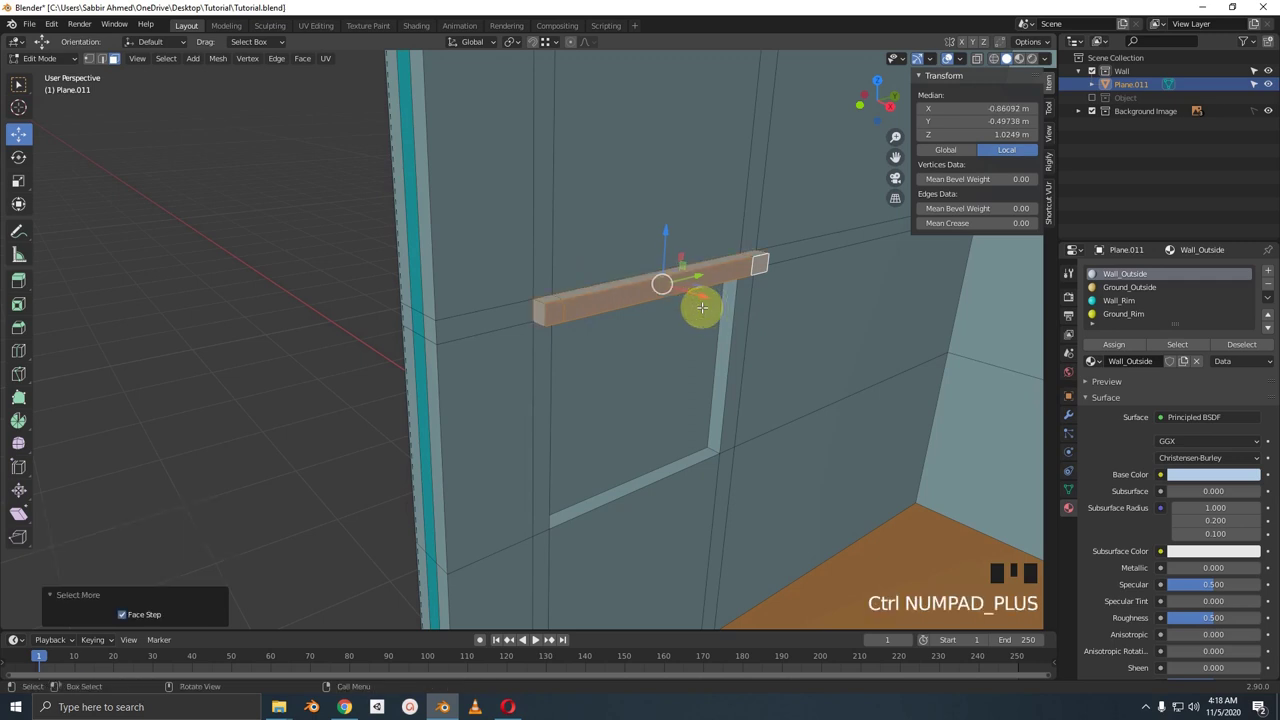
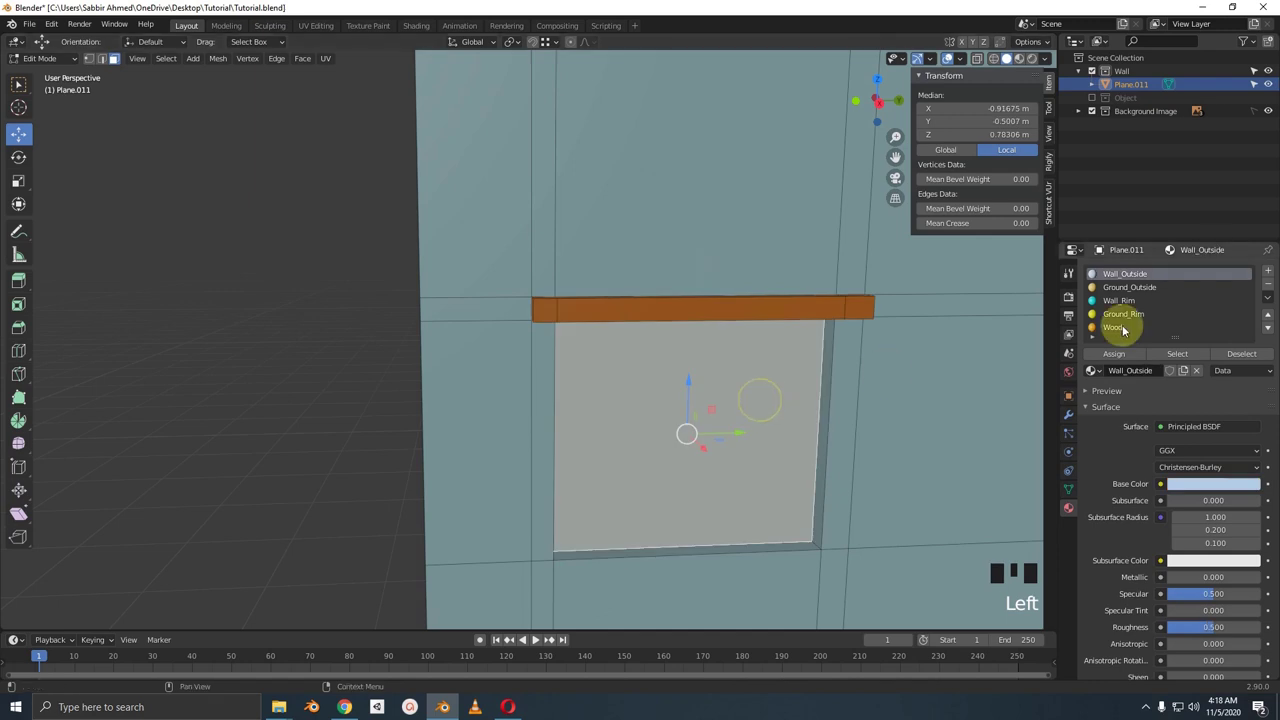
{"action": "scroll", "scroll_direction": "down", "scroll_amount": 3}
{"action": "scroll", "scroll_direction": "up", "scroll_amount": 3}
{"action": "left_click", "coordinate": [1142, 303]}
{"action": "left_click", "coordinate": [1126, 354]}
Return to Object Mode, orbit to view the window from outside and select the Wall_Rim colour
{"action": "key", "text": "Tab"}
{"action": "scroll", "scroll_direction": "down", "scroll_amount": 3}
{"action": "left_click_drag", "start_coordinate": [734, 378], "coordinate": [737, 340]}
{"action": "scroll", "scroll_direction": "up", "scroll_amount": 3}
{"action": "scroll", "scroll_direction": "down", "scroll_amount": 3}
{"action": "left_click_drag", "start_coordinate": [726, 331], "coordinate": [1232, 465]}
{"action": "left_click", "coordinate": [1232, 465]}
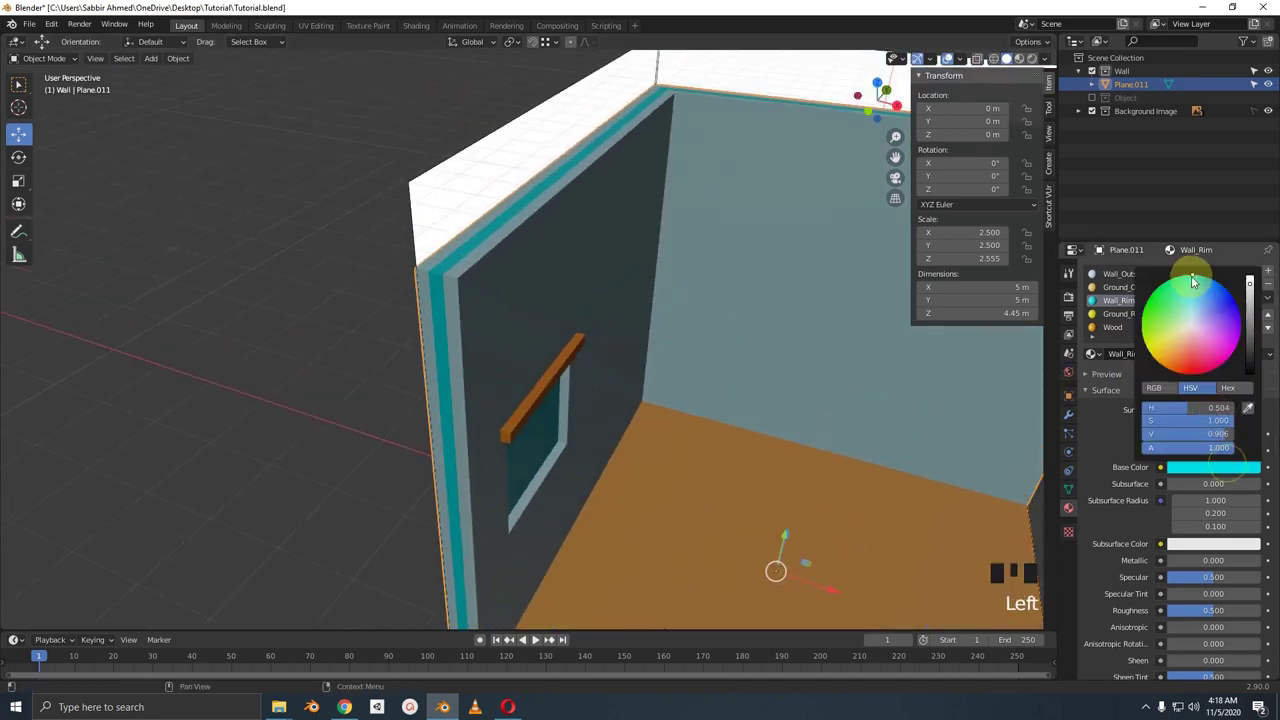
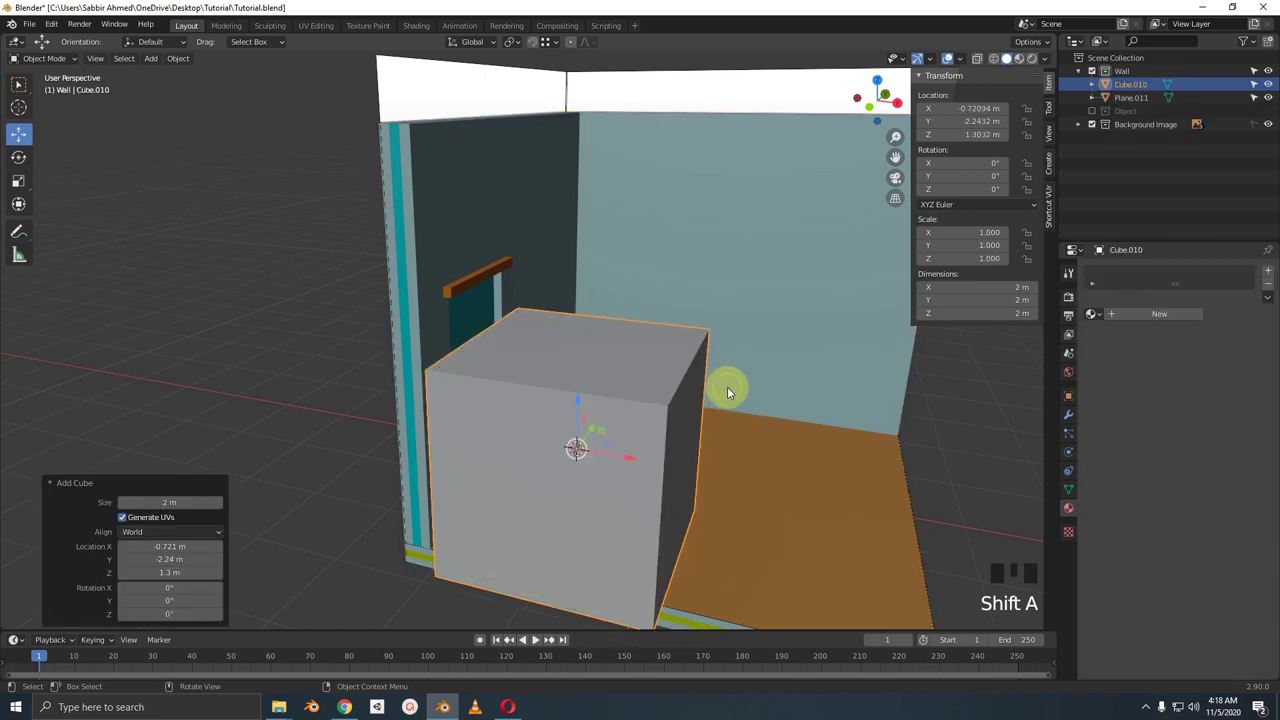
Shrink the new cube into a small flattened block
{"action": "key", "text": "s"}
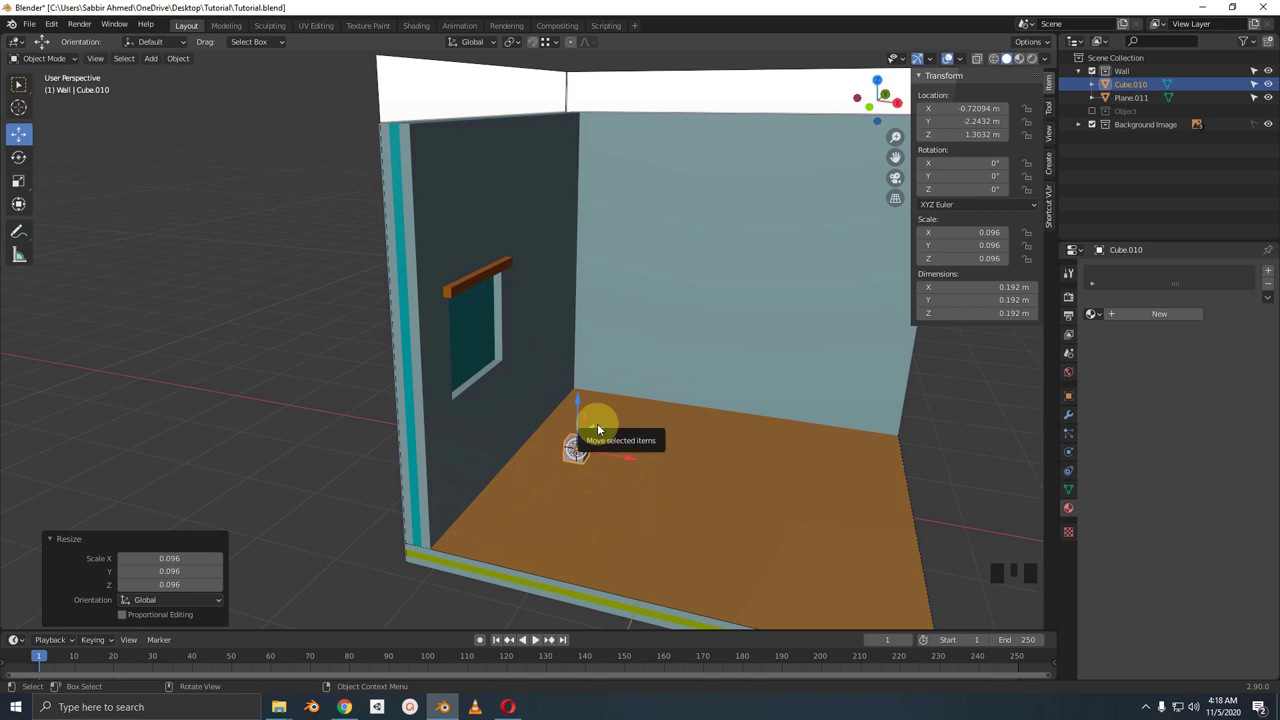
{"action": "key", "text": "s"}
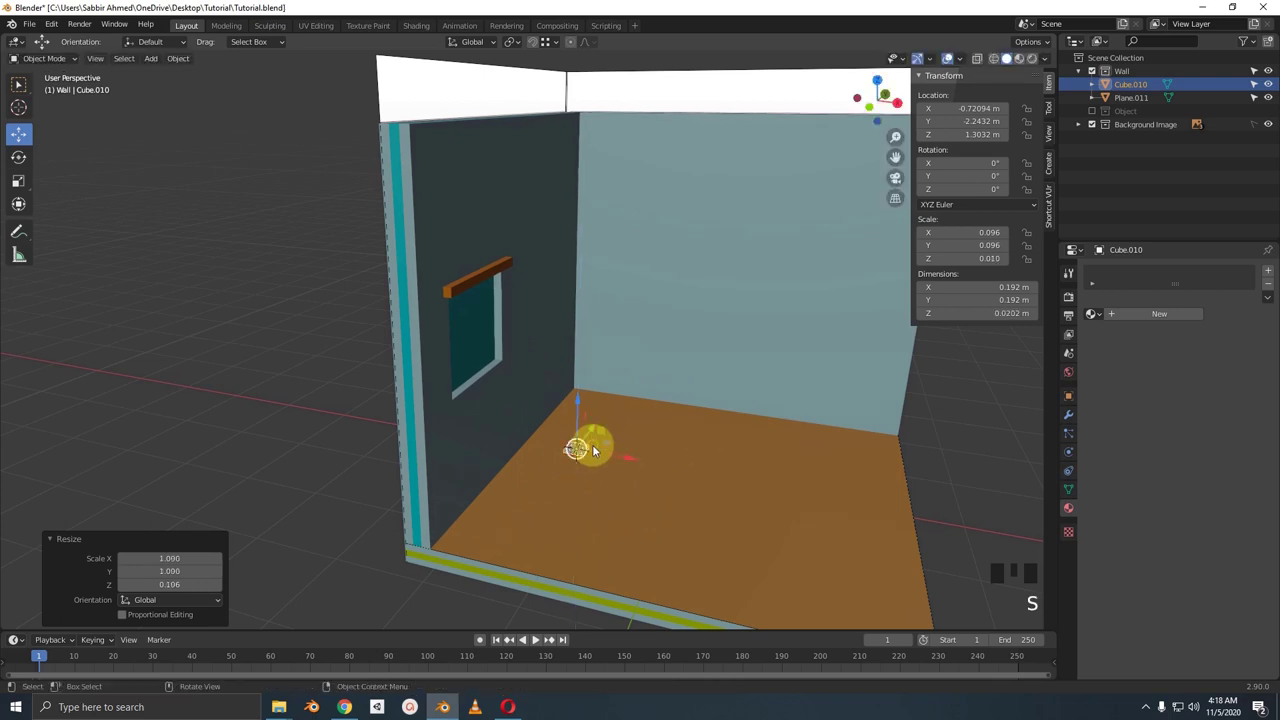
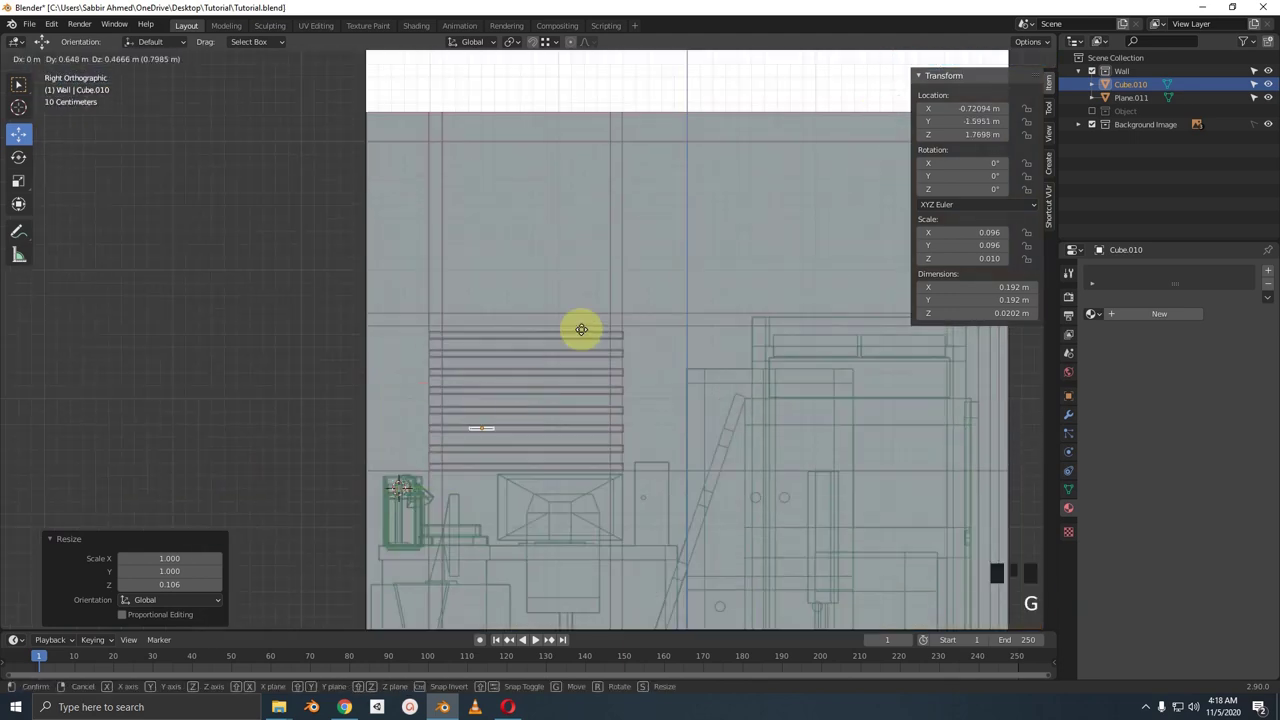
{"action": "scroll", "scroll_direction": "up", "scroll_amount": 3}
{"action": "middle_click", "coordinate": [580, 338]}
Stretch the block along Y into a slat about 1.5 m long matching the top bar
{"action": "key", "text": "s"}
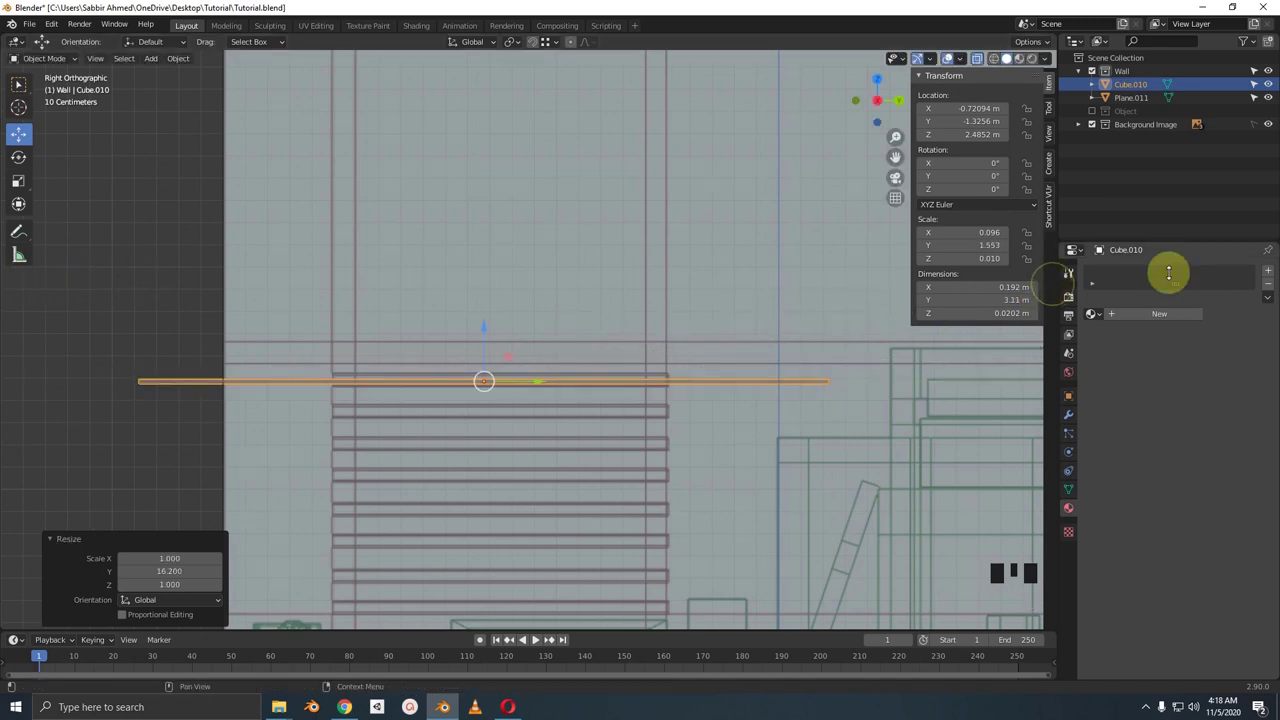
{"action": "key", "text": "s"}
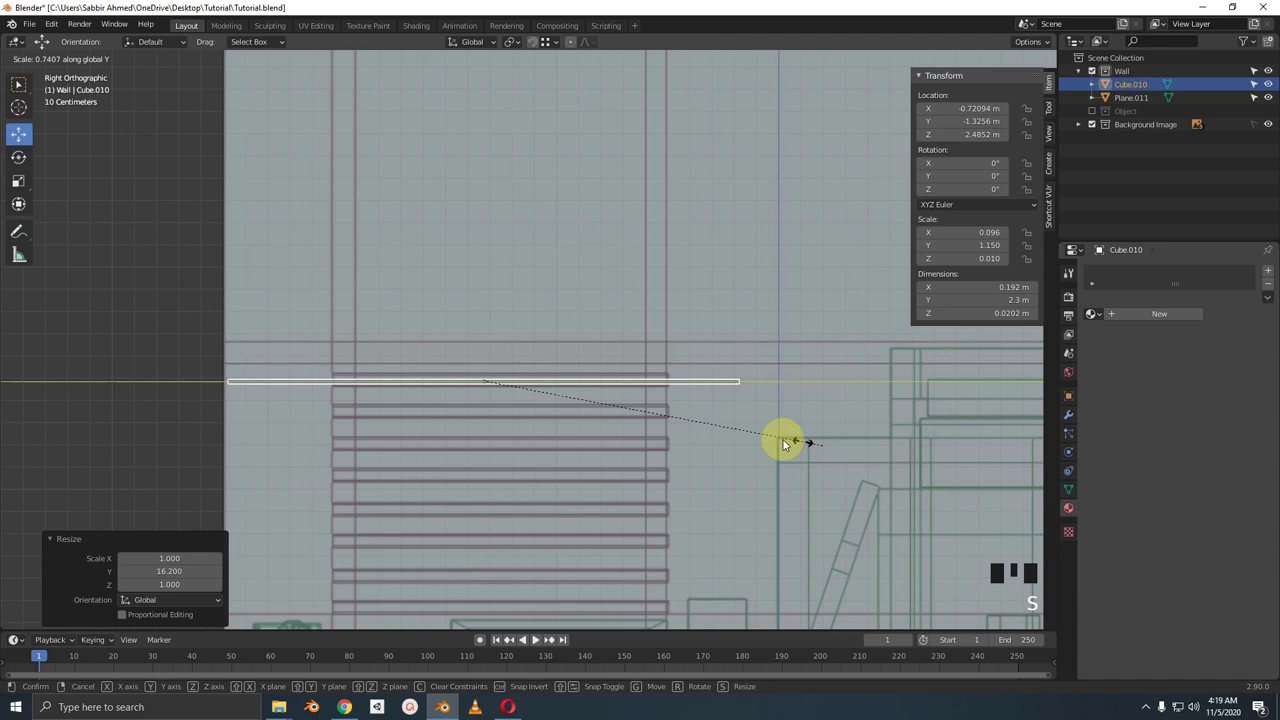
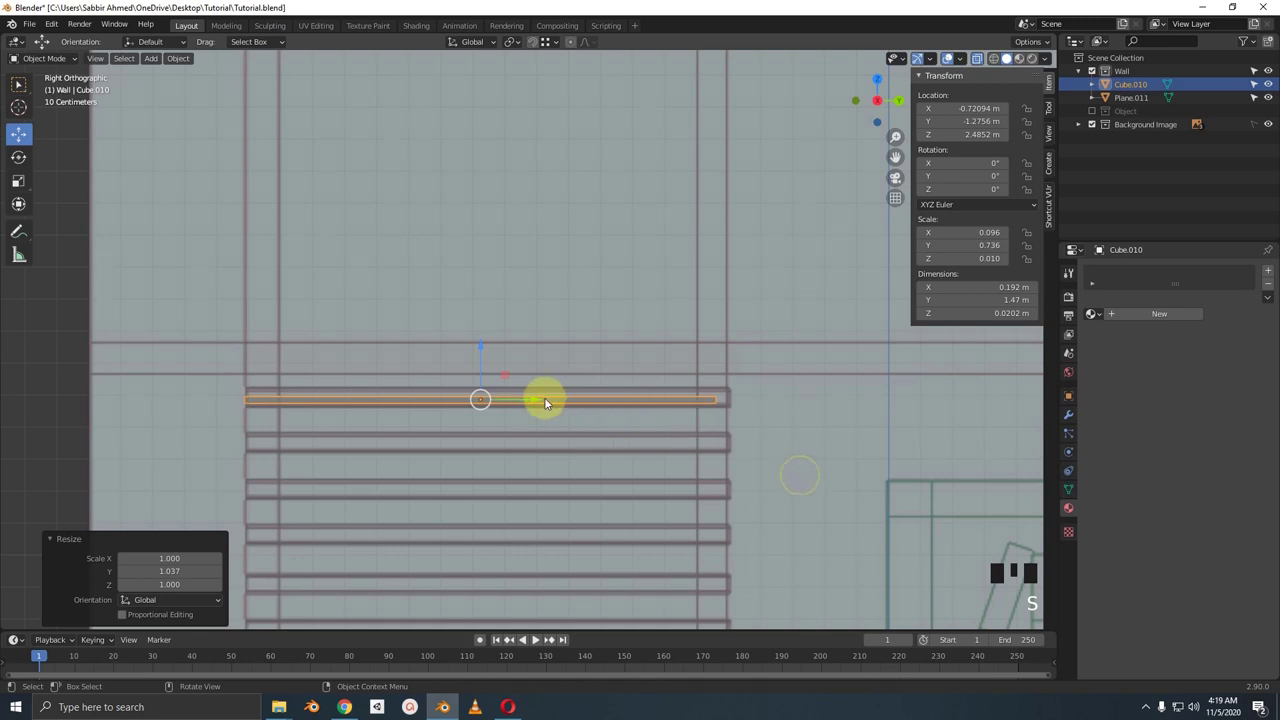
{"action": "left_click", "coordinate": [537, 406]}
{"action": "key", "text": "s"}
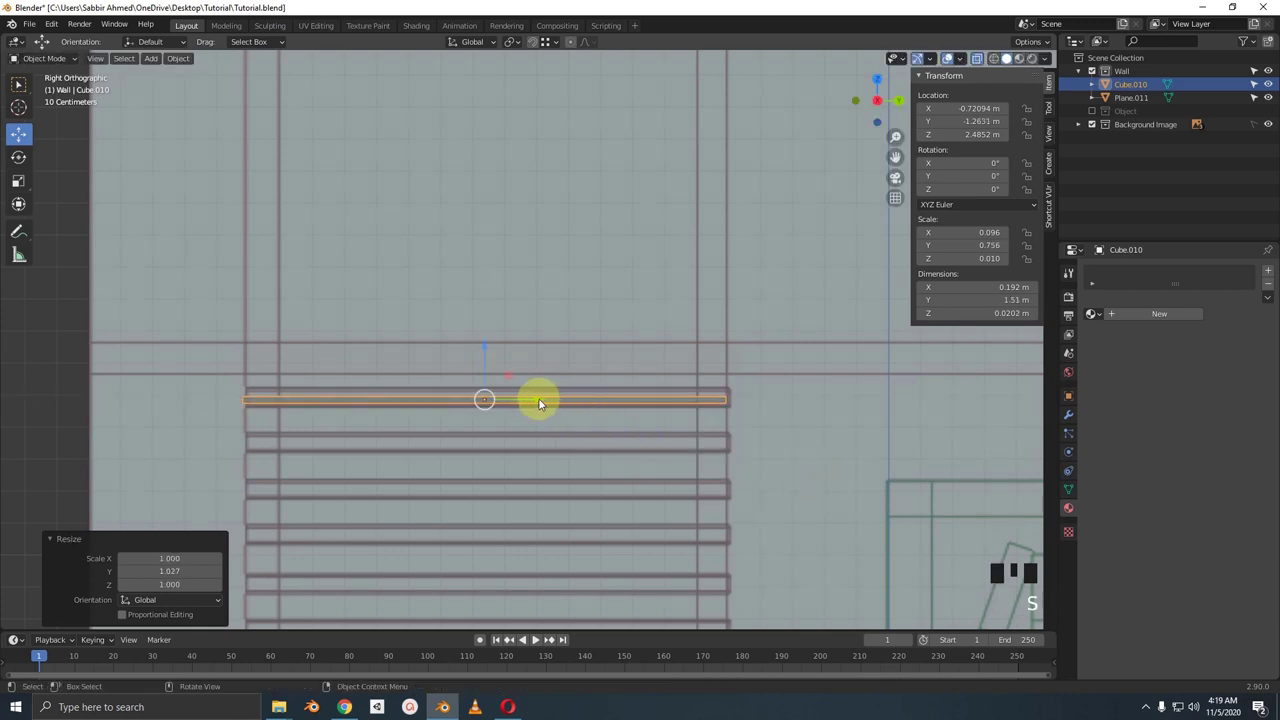
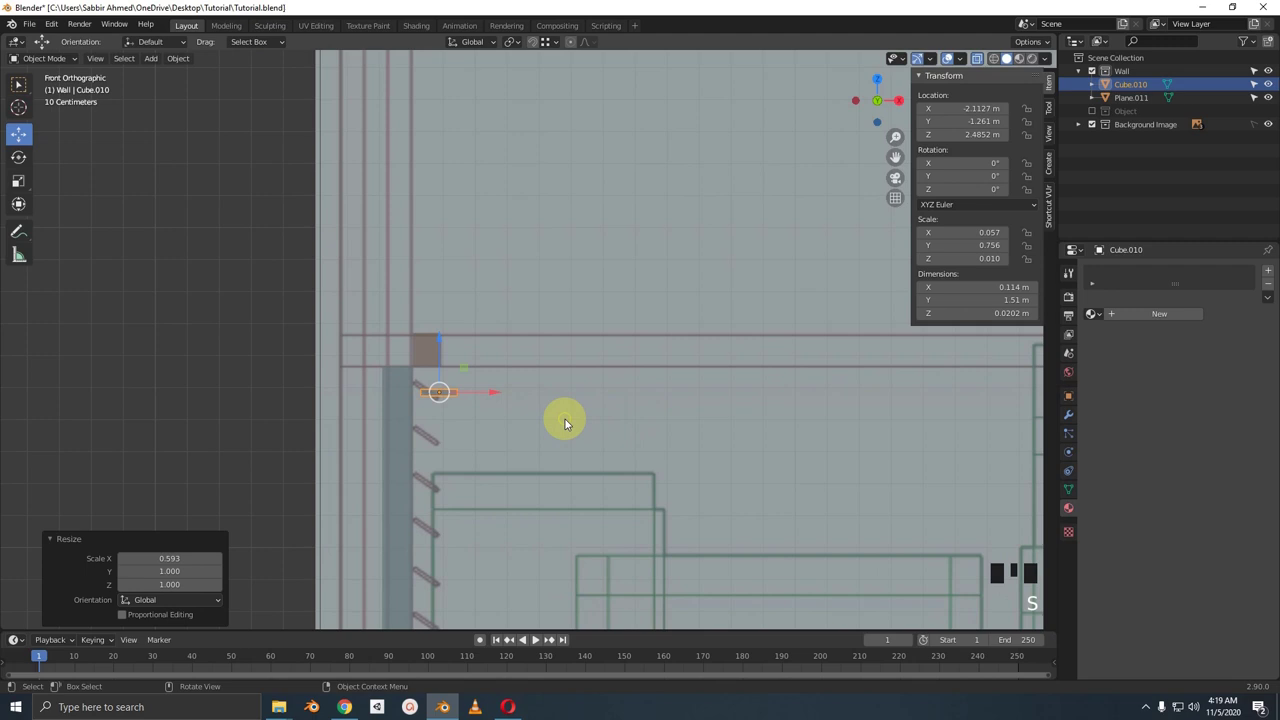
Tilt the slat about 36°, nudge it into place, and apply its rotation
{"action": "middle_click", "coordinate": [703, 403]}
{"action": "scroll", "scroll_direction": "up", "scroll_amount": 3}
{"action": "key", "text": "r"}
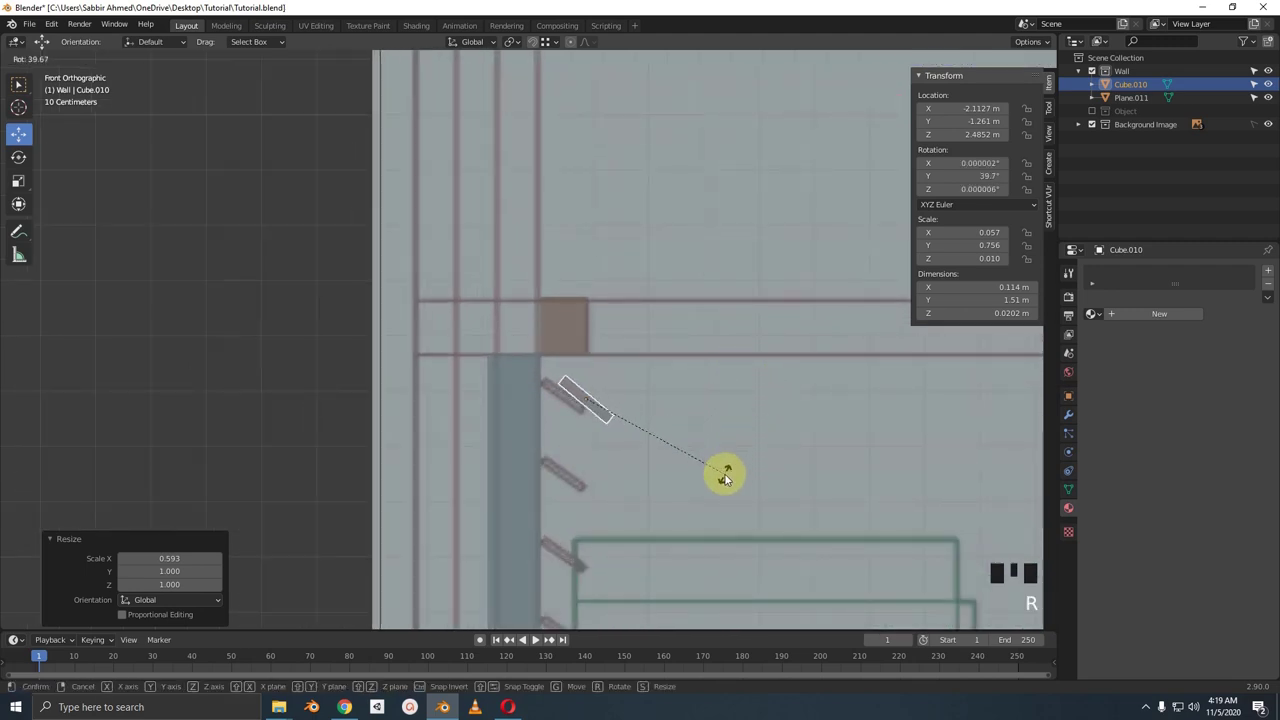
{"action": "key", "text": "r"}
{"action": "key", "text": "g"}
{"action": "key", "text": "r"}
{"action": "key", "text": "g"}
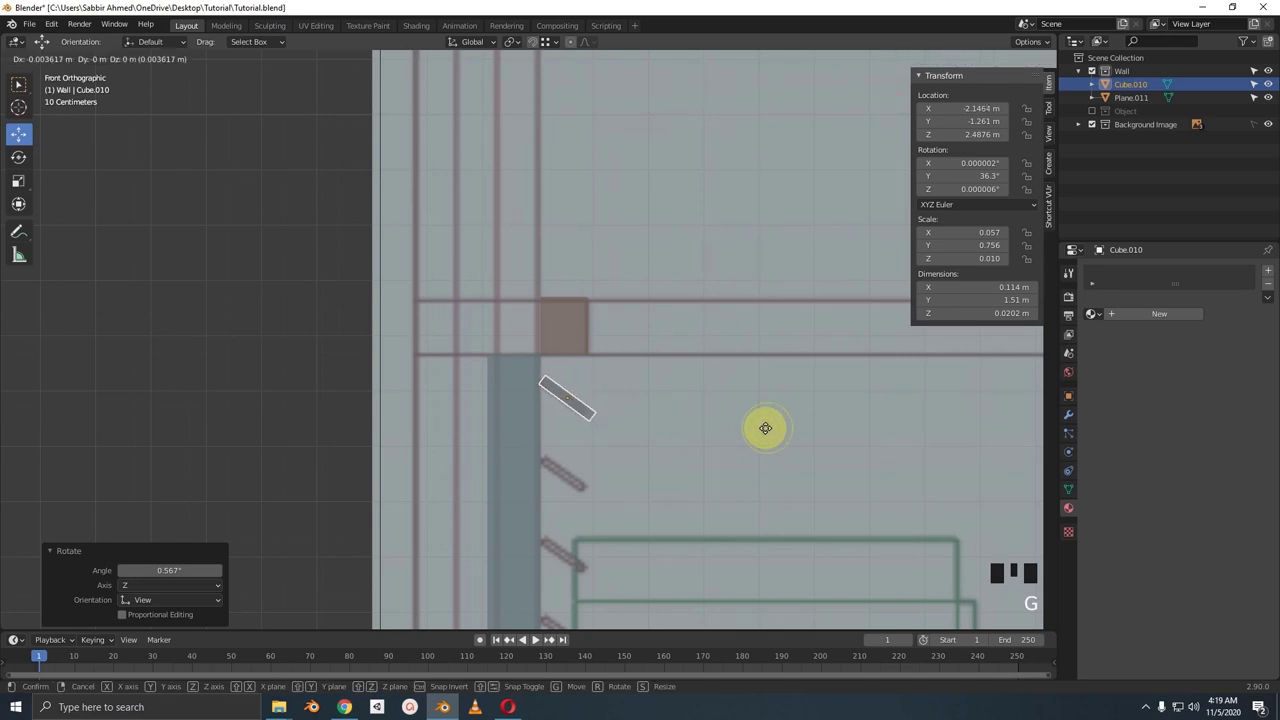
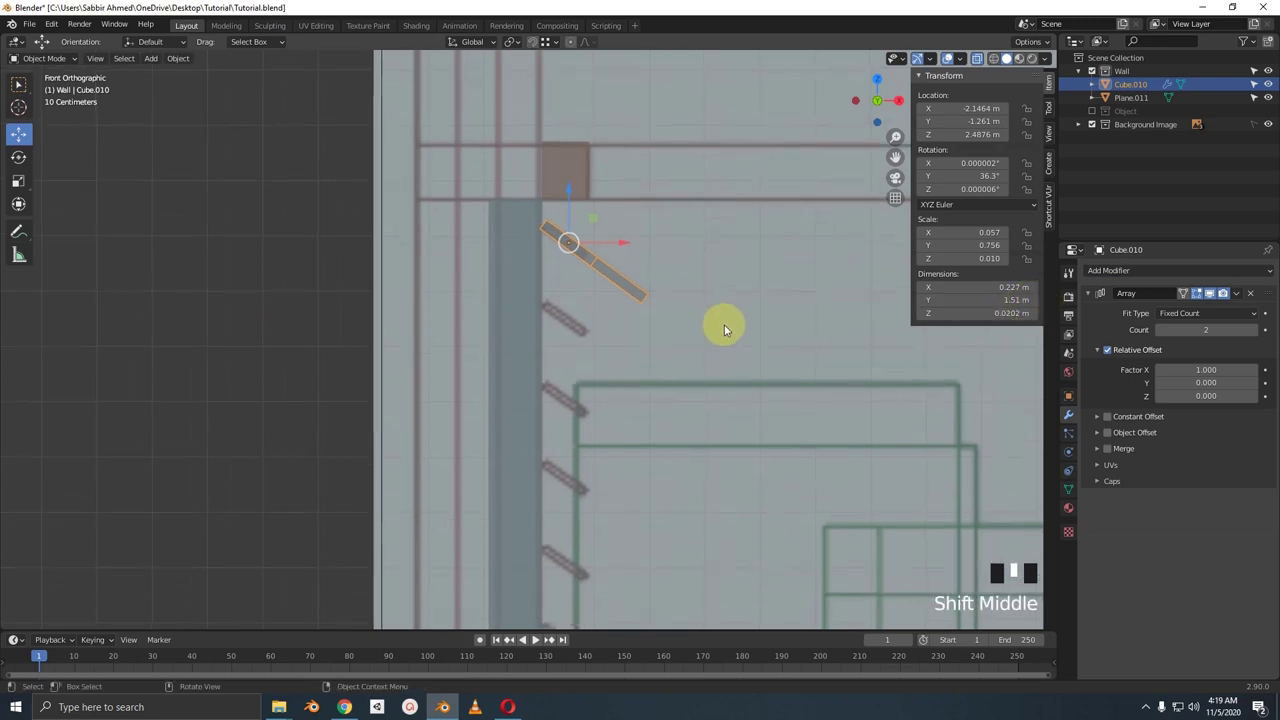
{"action": "key", "text": "ctrl+a"}
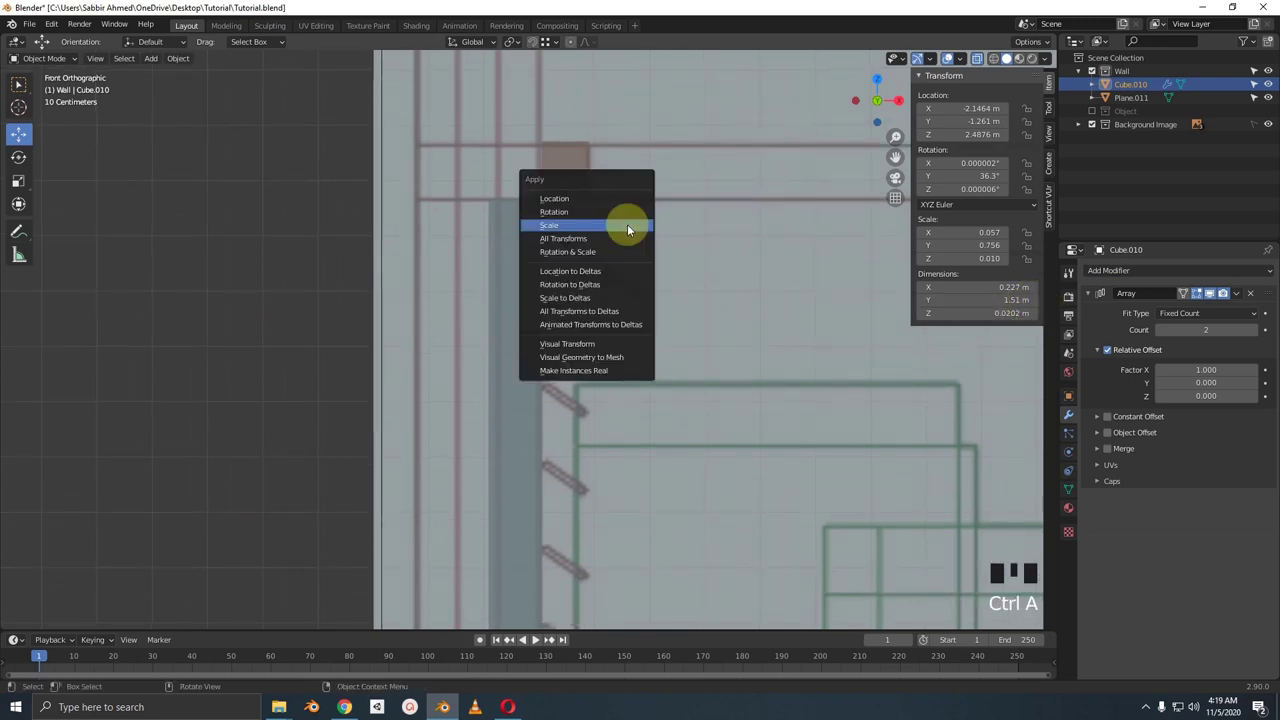
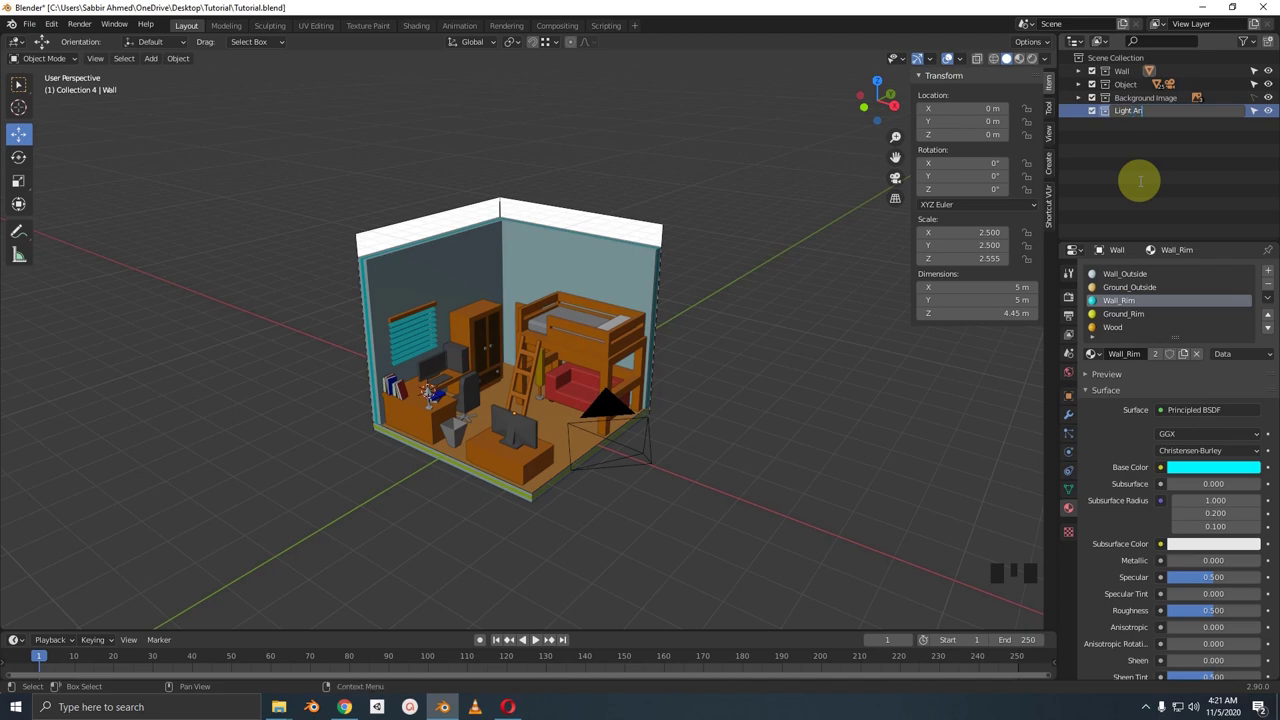
Edit the new collection's name toward 'Light And Camera'
{"action": "key", "text": "BackSpace"}
{"action": "key", "text": "BackSpace"}
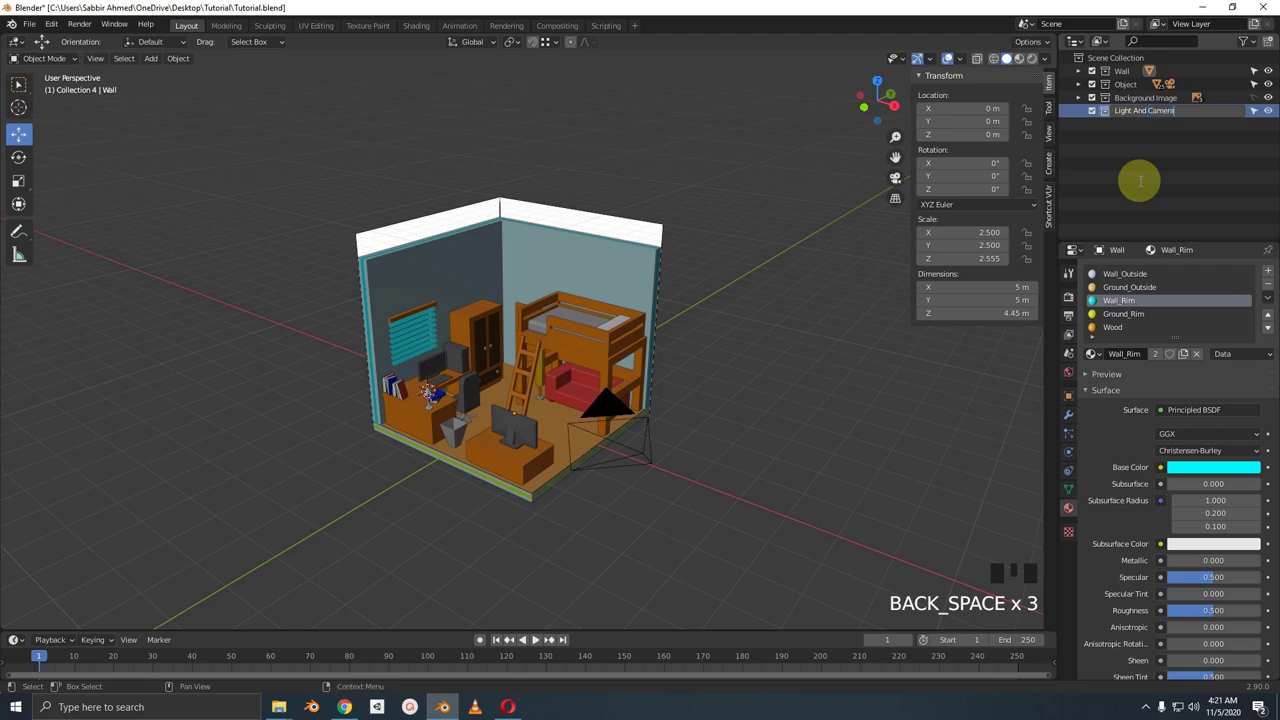
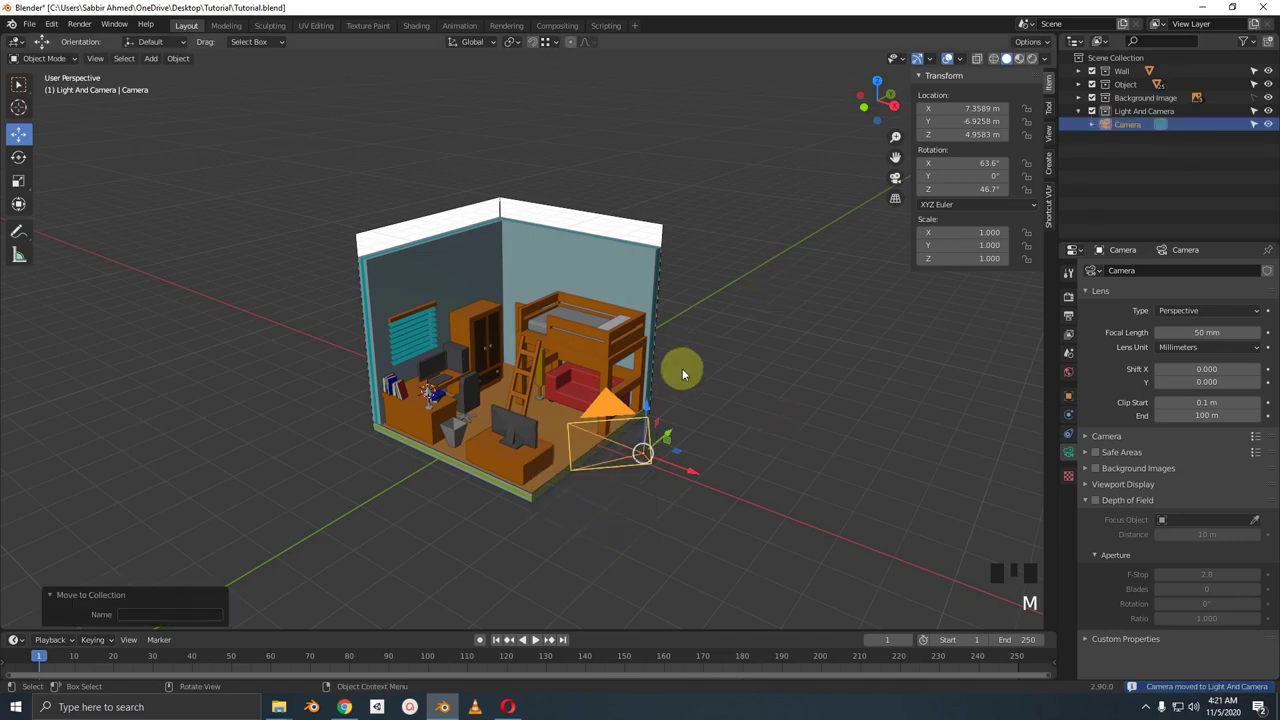
Save the file and frame the room's desk and front area through the camera
{"action": "key", "text": "ctrl+s"}
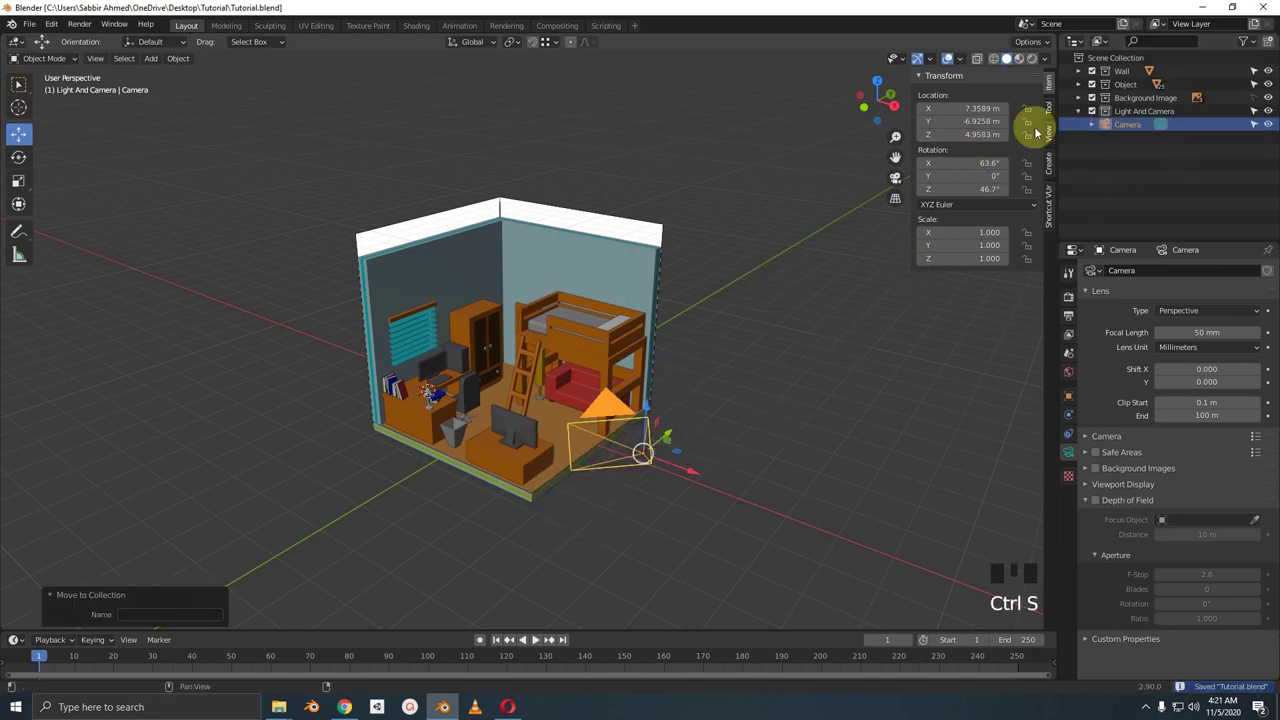
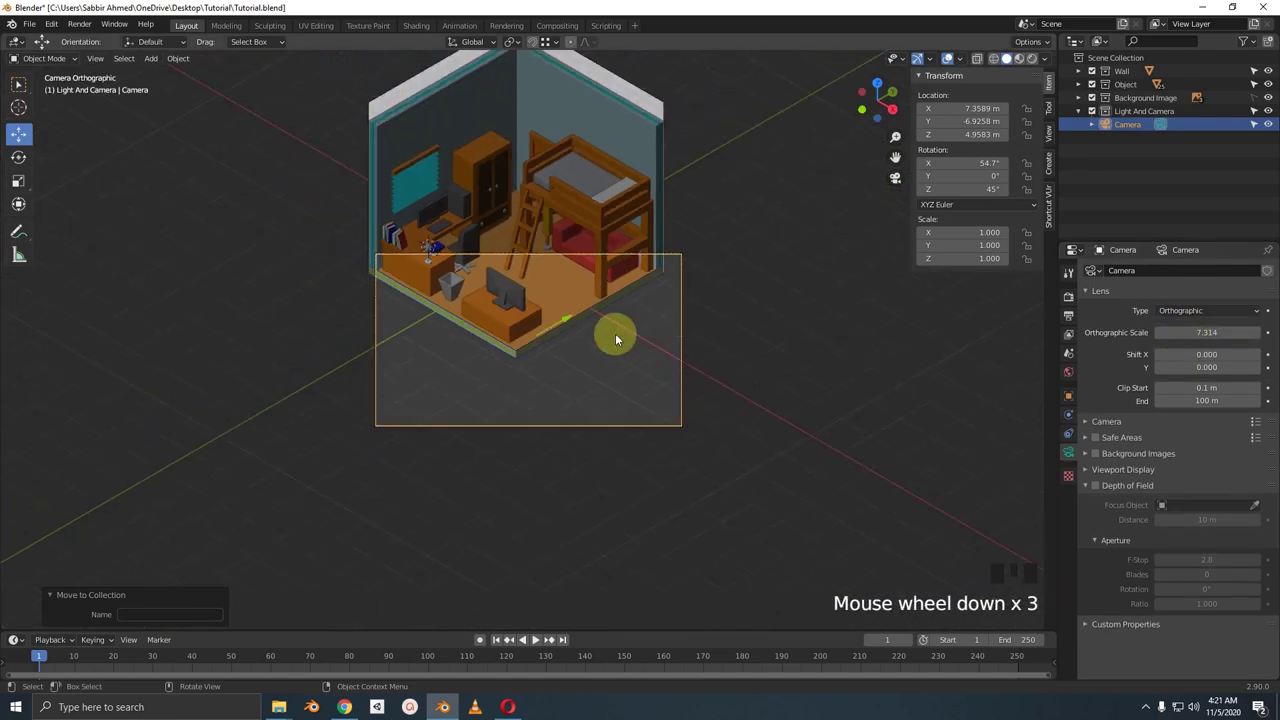
{"action": "left_click_drag", "start_coordinate": [645, 404], "coordinate": [649, 446]}
{"action": "scroll", "scroll_direction": "up", "scroll_amount": 3}
{"action": "left_click_drag", "start_coordinate": [650, 445], "coordinate": [539, 447]}
{"action": "scroll", "scroll_direction": "up", "scroll_amount": 3}
{"action": "left_click_drag", "start_coordinate": [541, 376], "coordinate": [534, 340]}
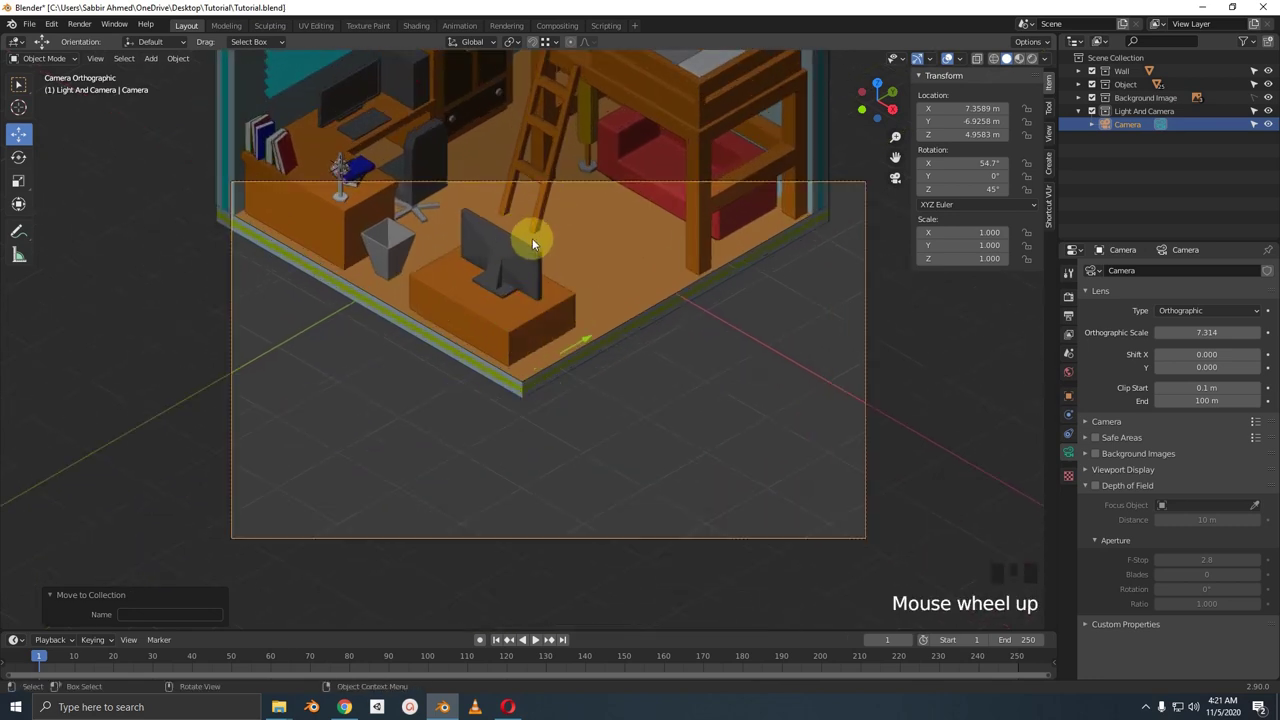
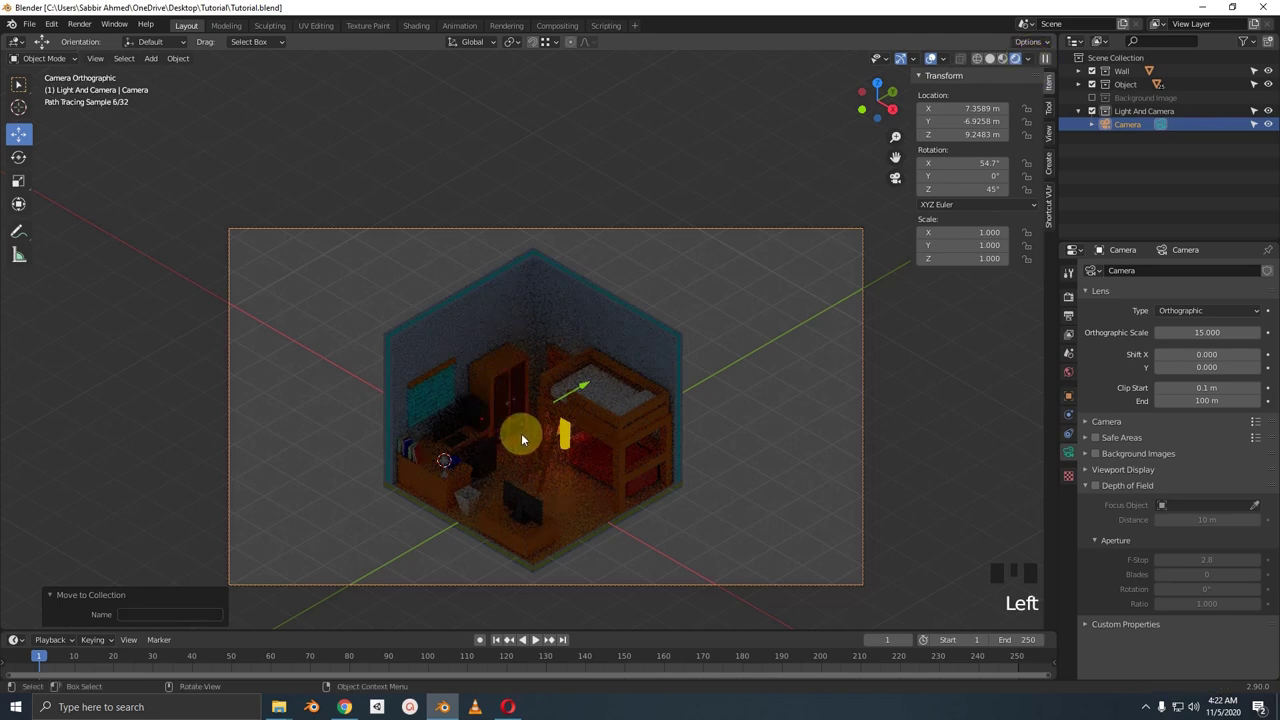
Frame the camera view over the rendered room preview and save the file
{"action": "left_click_drag", "start_coordinate": [585, 396], "coordinate": [594, 387]}
{"action": "scroll", "scroll_direction": "up", "scroll_amount": 3}
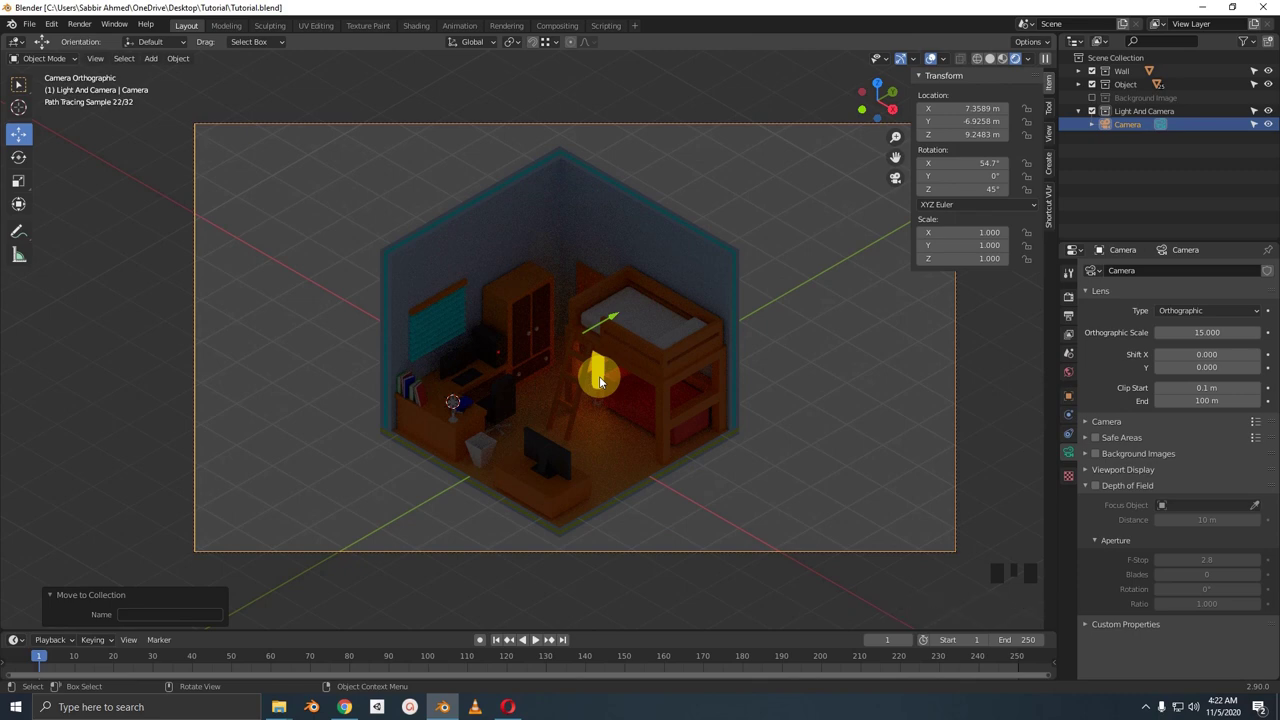
{"action": "left_click_drag", "start_coordinate": [598, 384], "coordinate": [559, 377]}
{"action": "key", "text": "ctrl+s"}
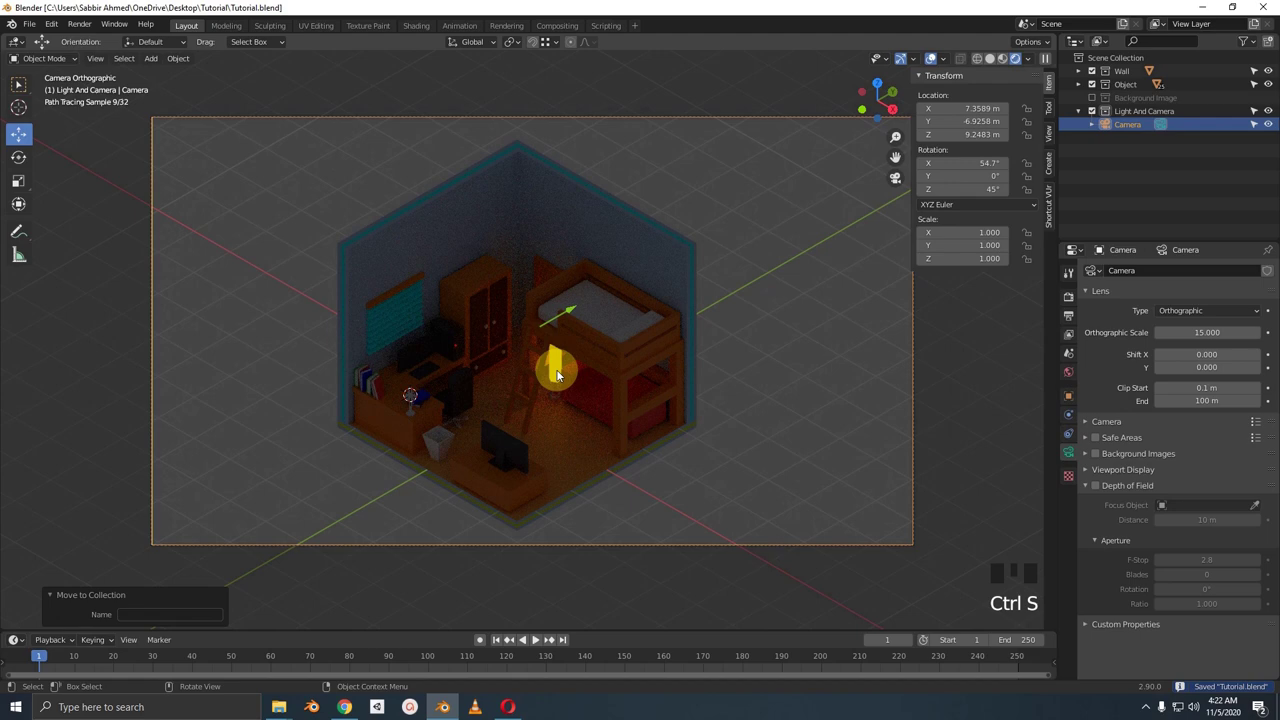
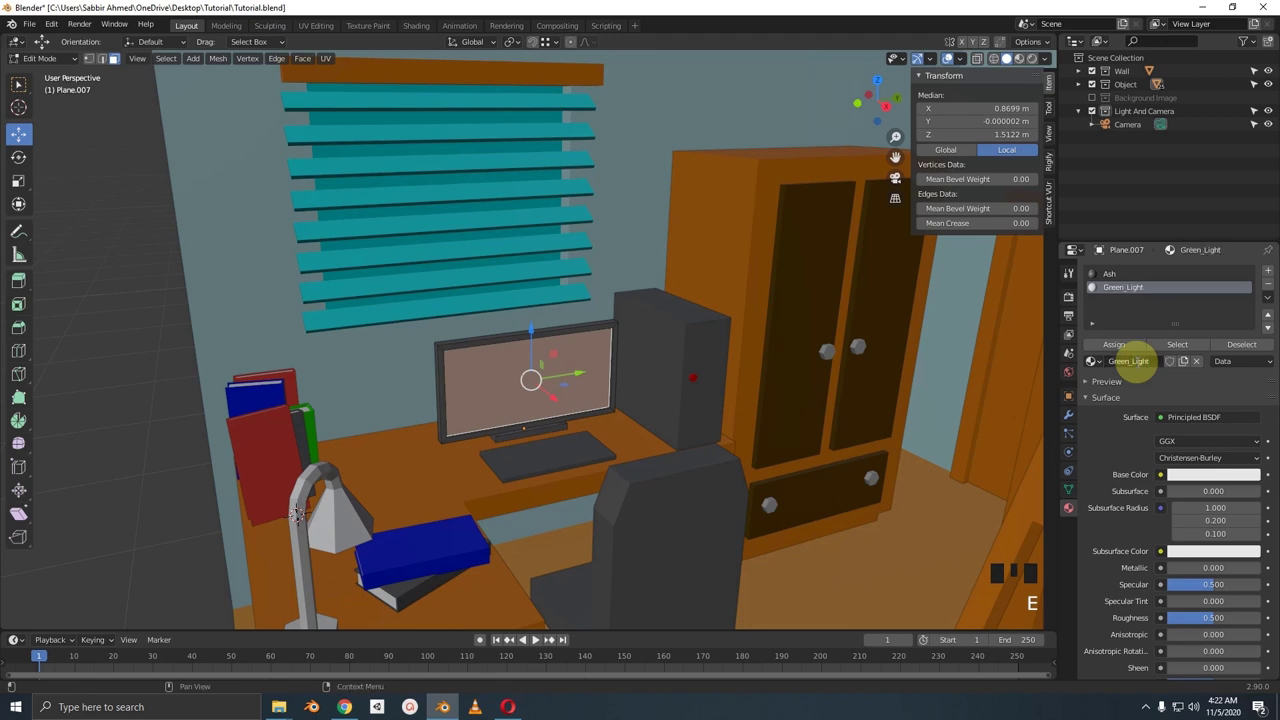
Pick a cyan glow colour for the Green_Light emission material
{"action": "left_click_drag", "start_coordinate": [1173, 424], "coordinate": [1191, 450]}
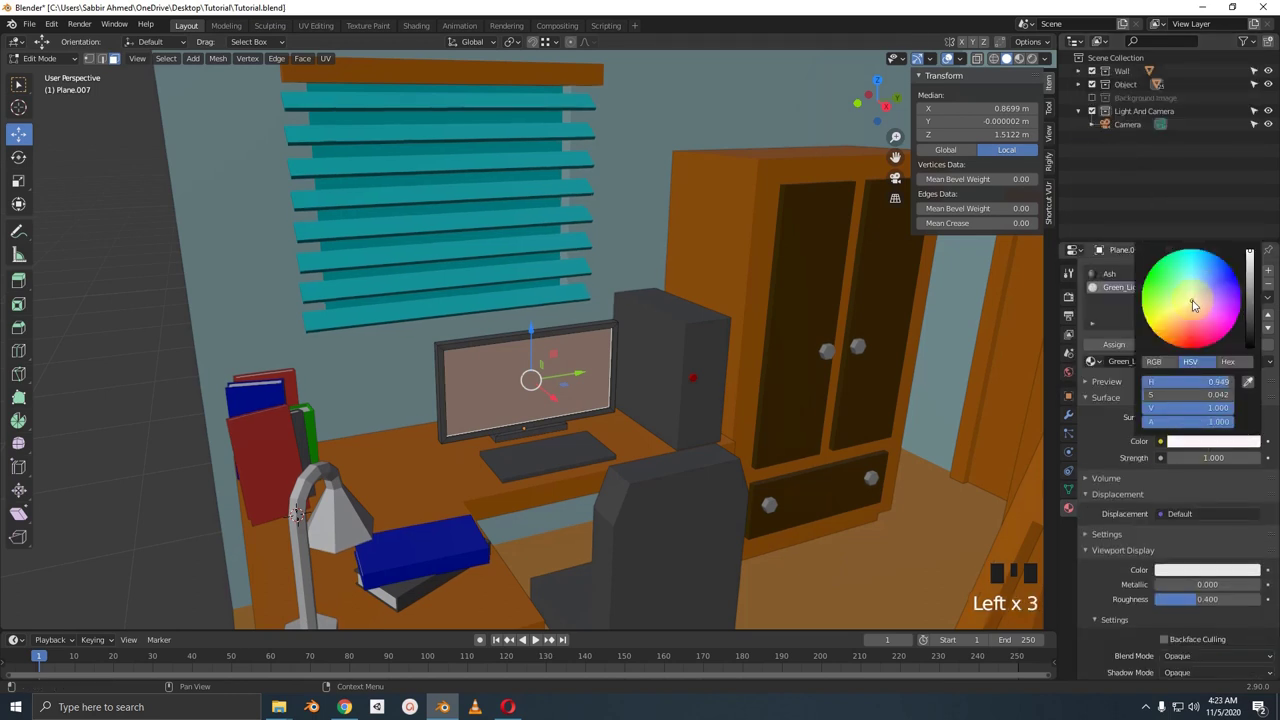
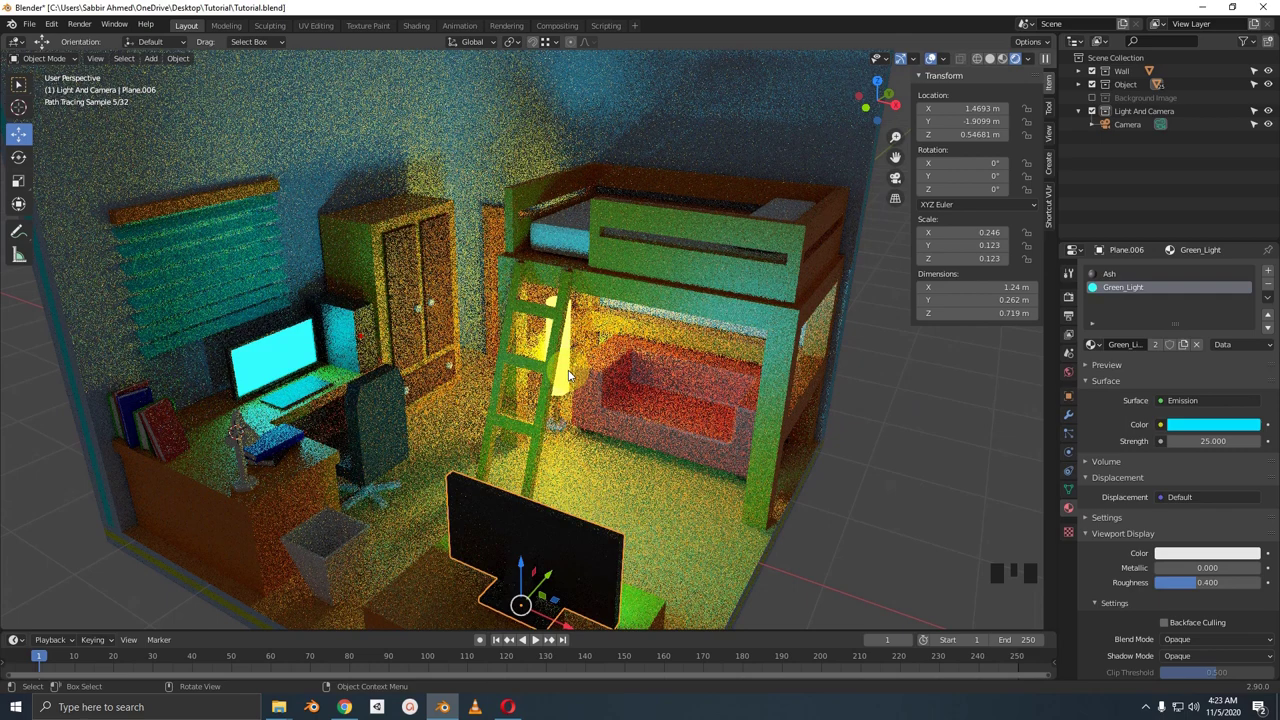
View the glowing room through the scene camera with Numpad 0
{"action": "key", "text": "KP_0"}
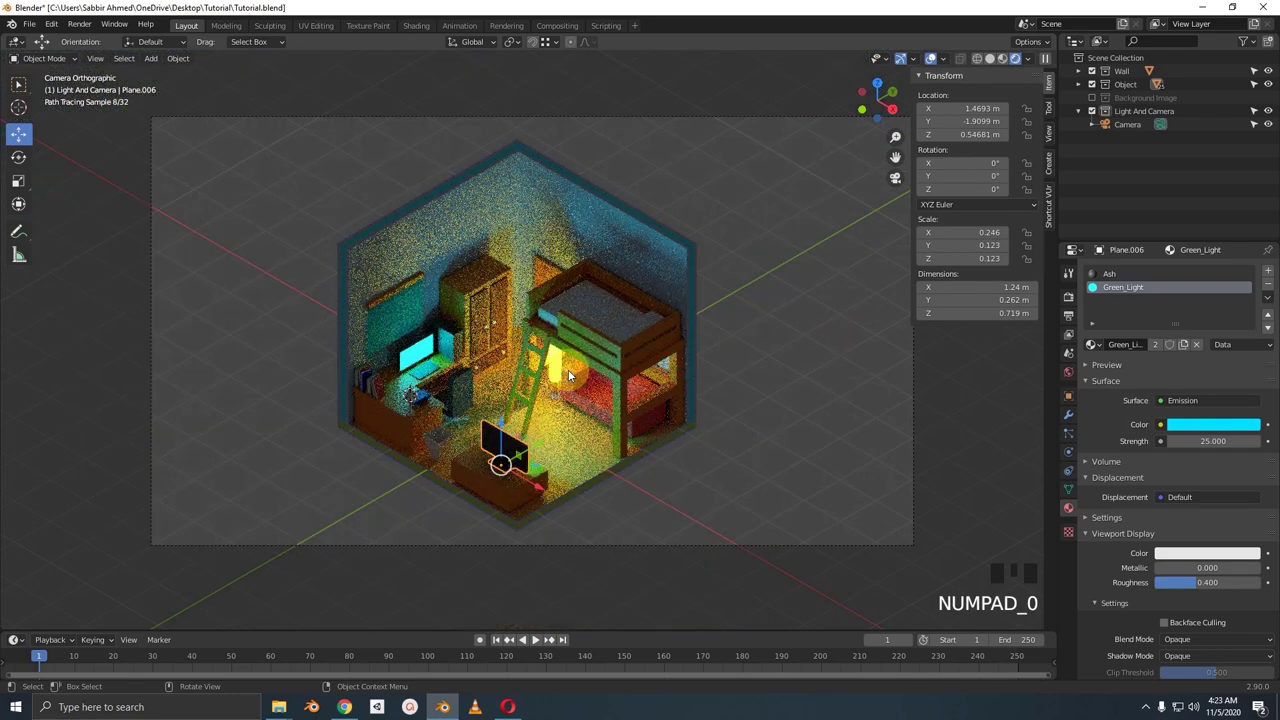